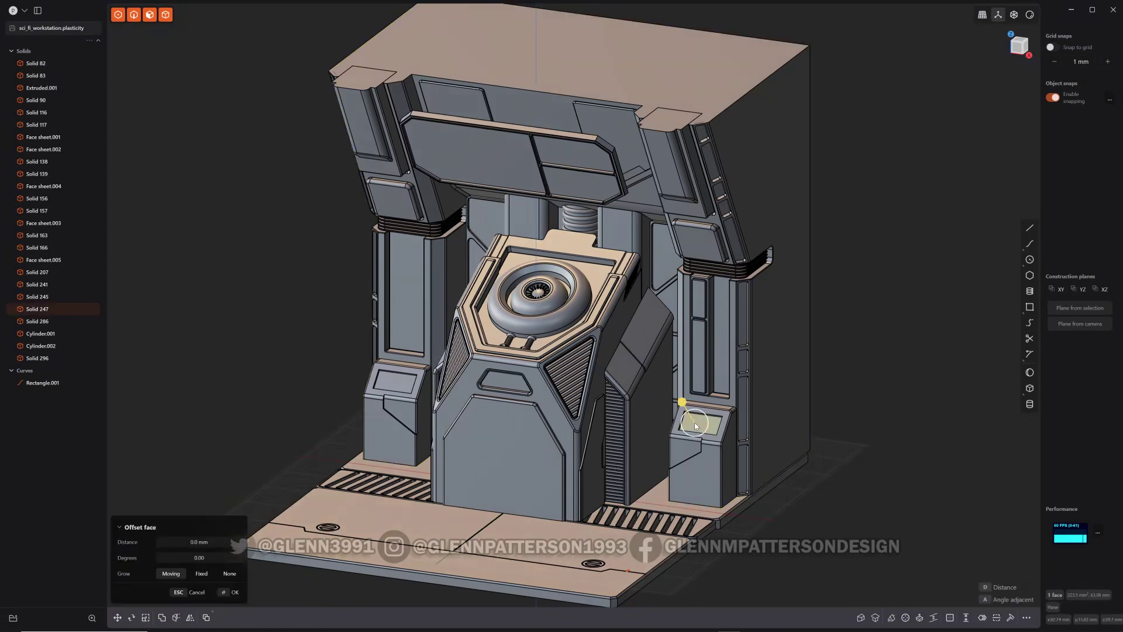
Step: Isolate Solid 82, Solid 83, Extruded.001 and Solid 90 and align the view to the front construction plane
key(/)
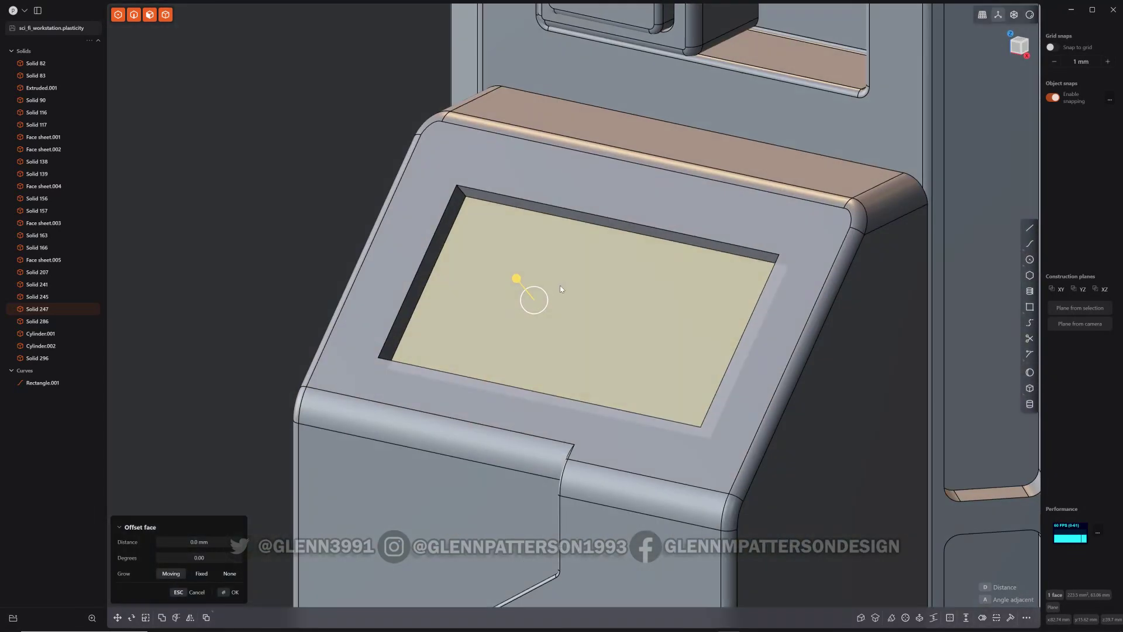
key(/)
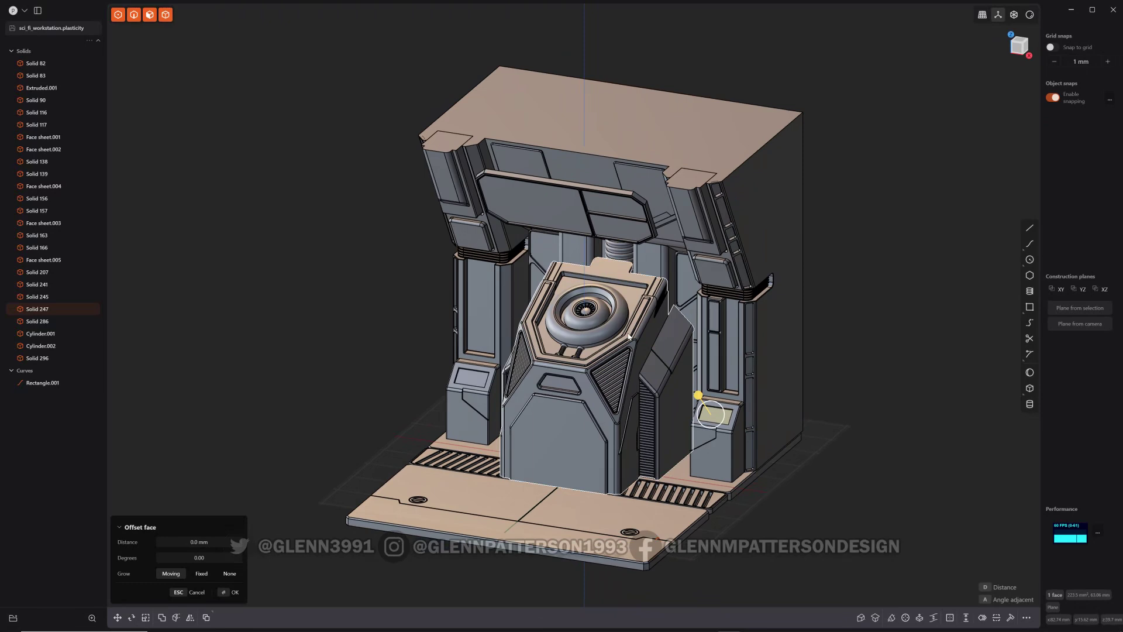
key(/)
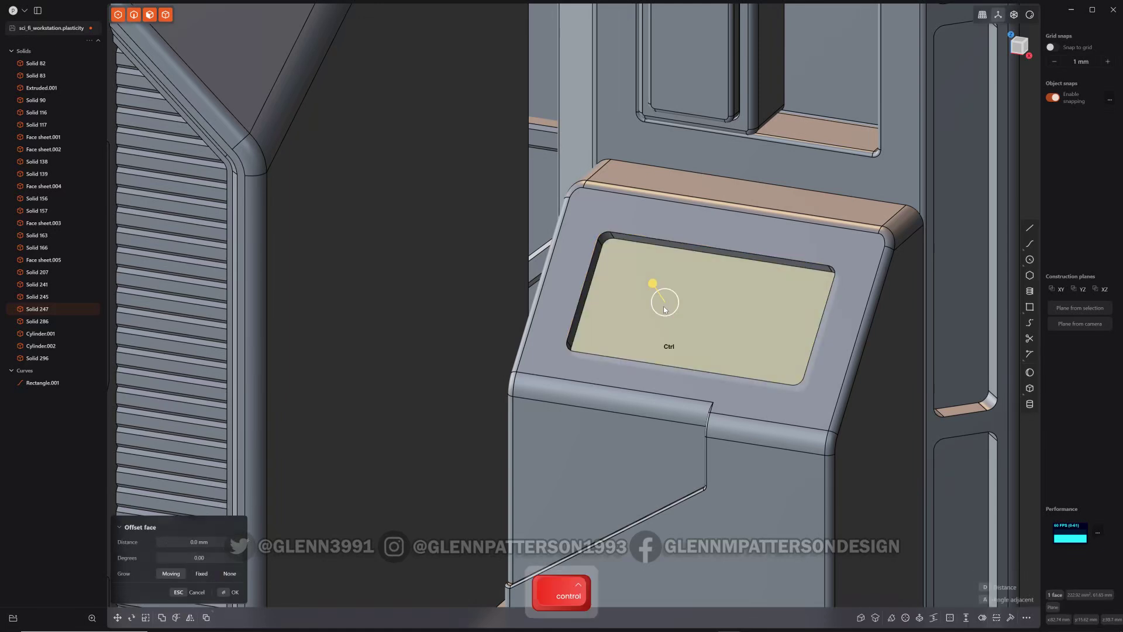
key(ctrl+2)
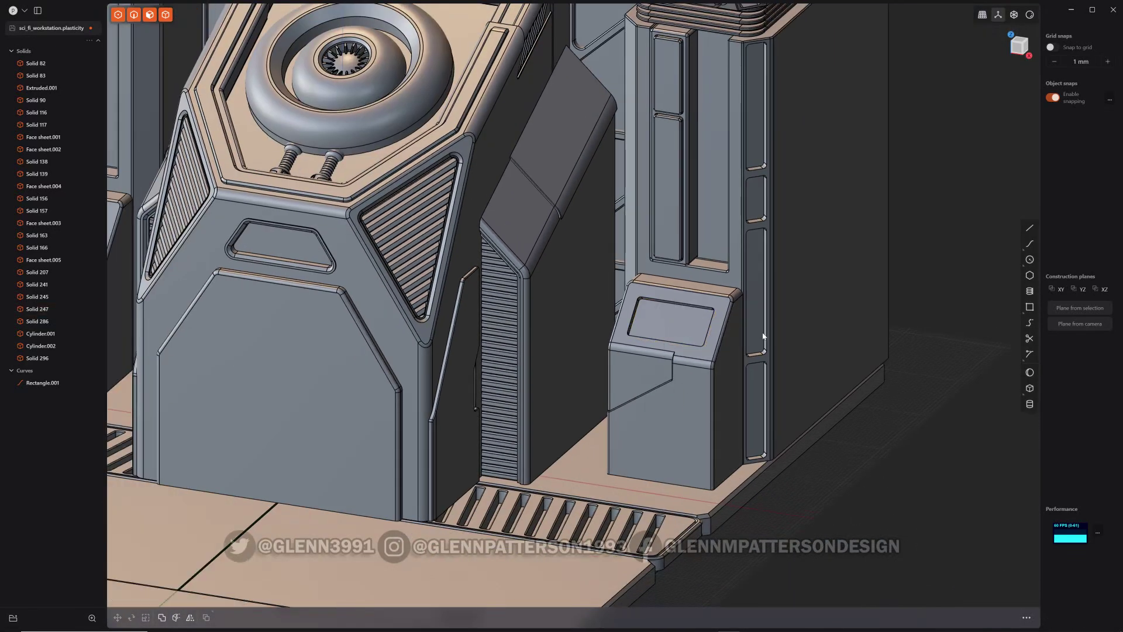
key(ctrl+3)
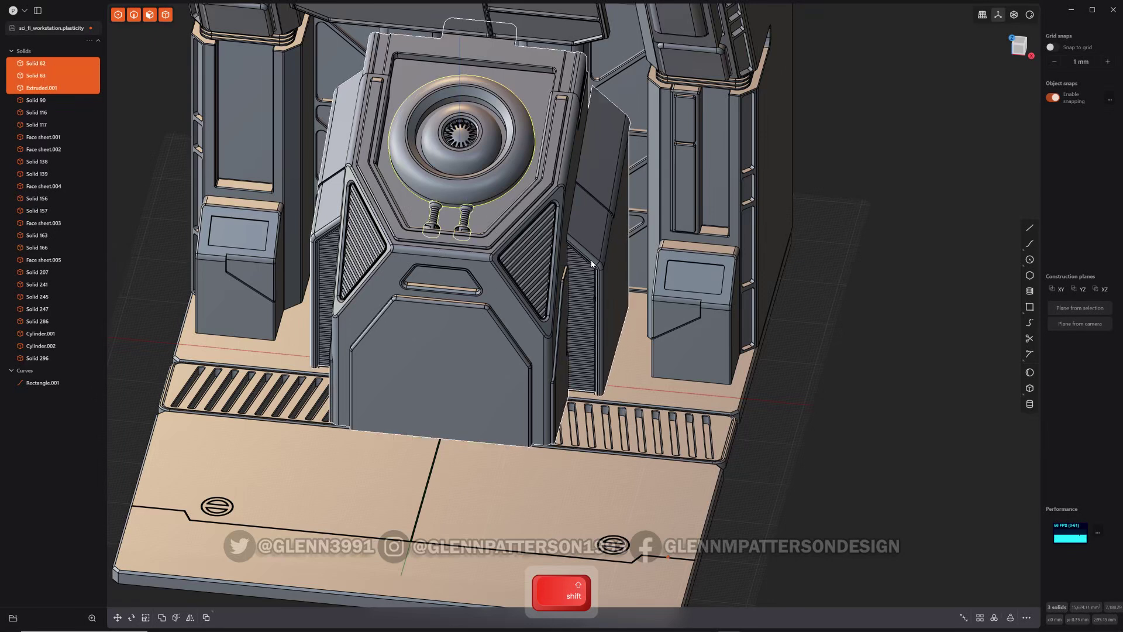
key(.)
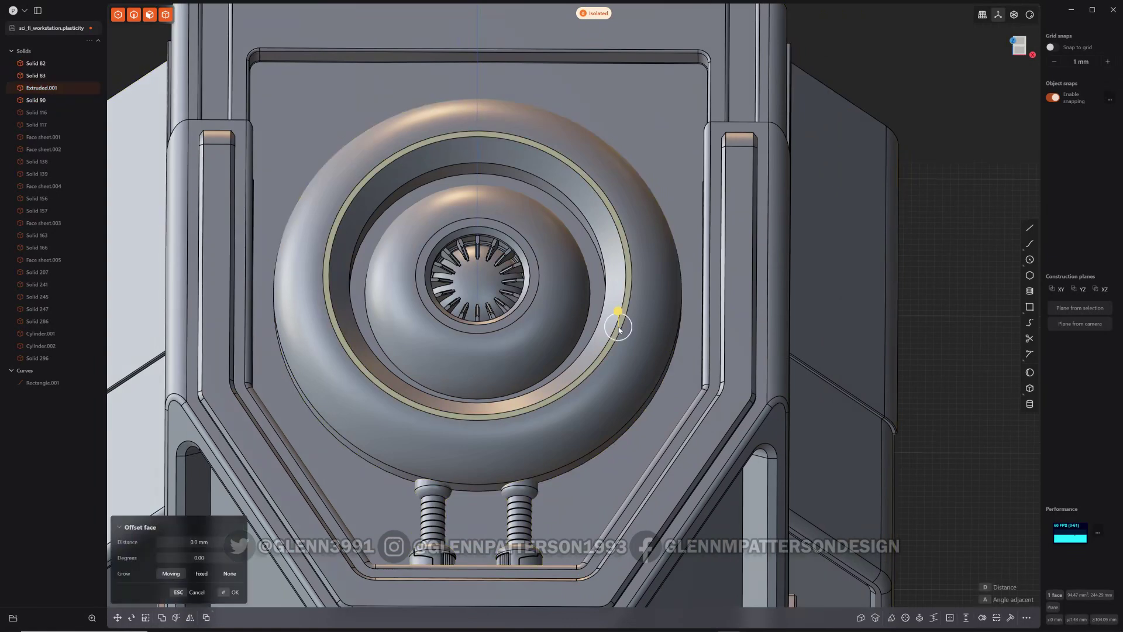
key(space)
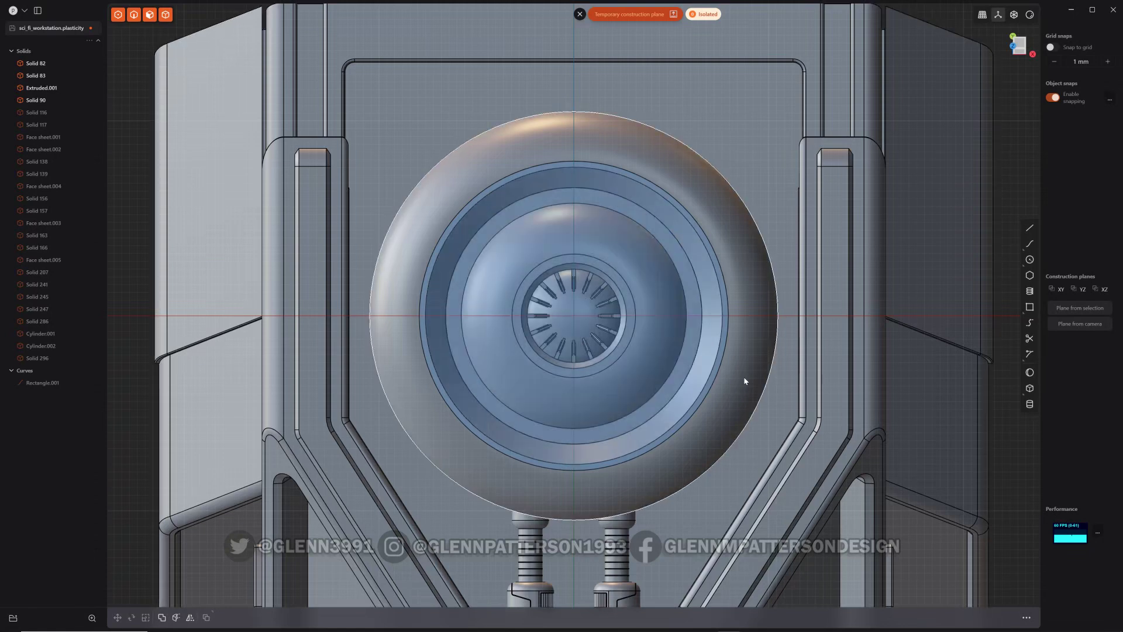
Step: Draw radial guide lines and a centred circle, extracting the ring edge into a curved wedge outline
key(shift+a)
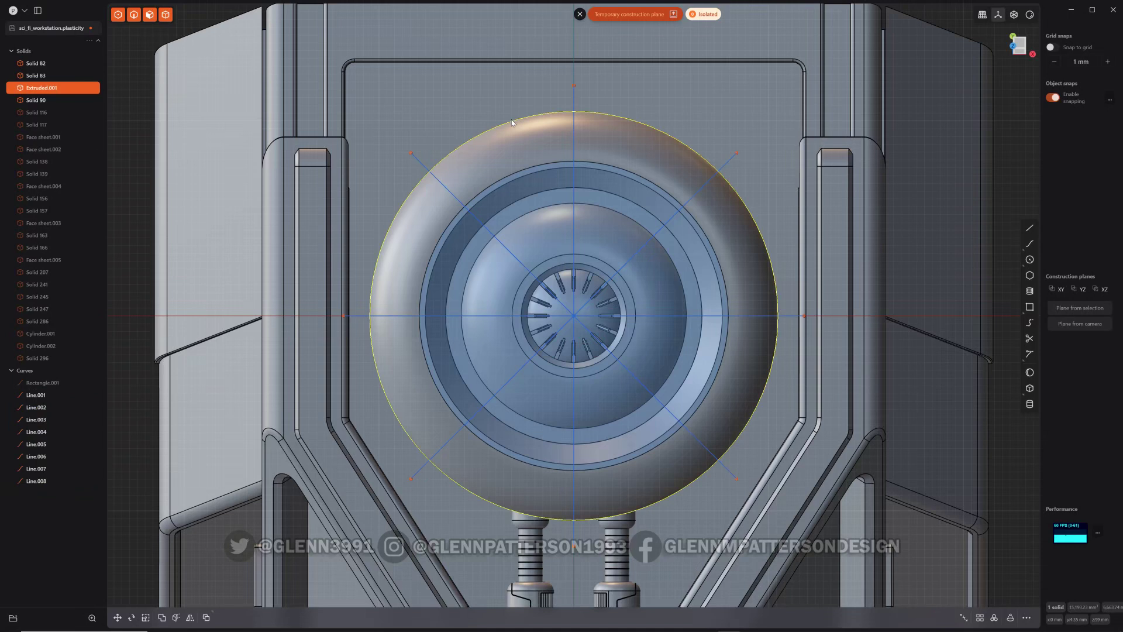
key(alt+d)
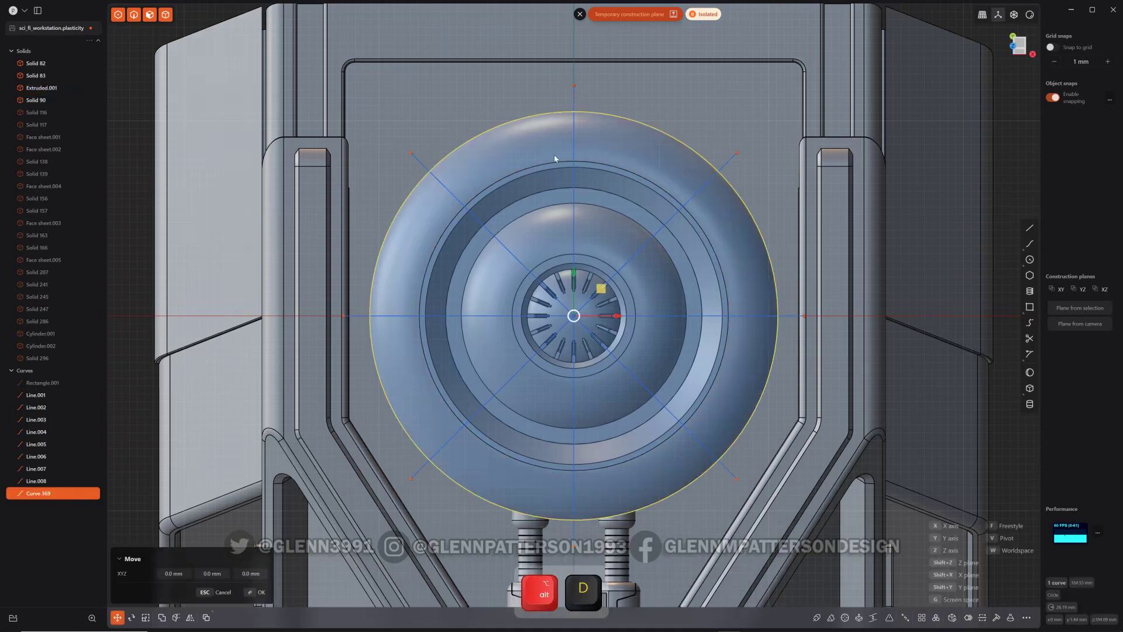
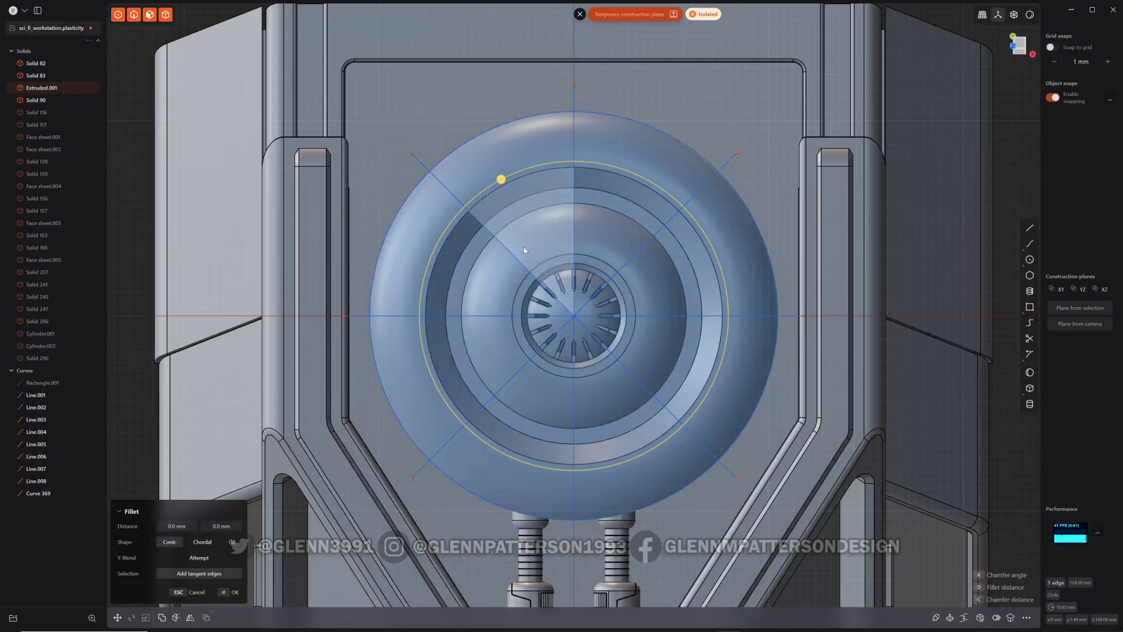
key(alt+d)
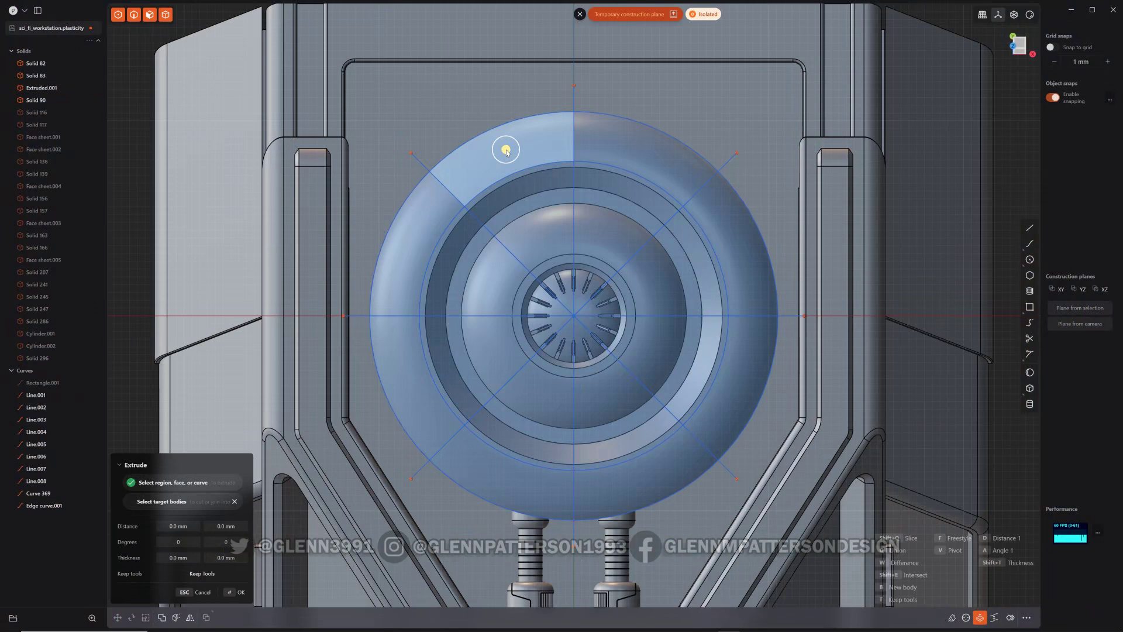
key(shift+d)
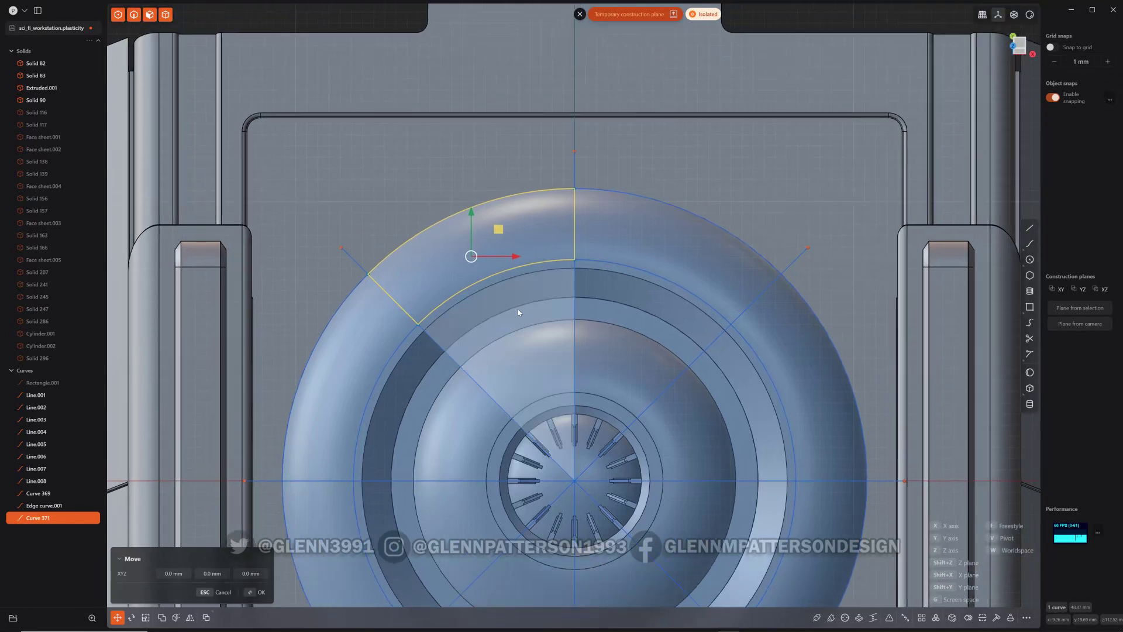
Step: Offset the wedge inward with Round gap fill into a slot outline and delete the guide curves
key(o)
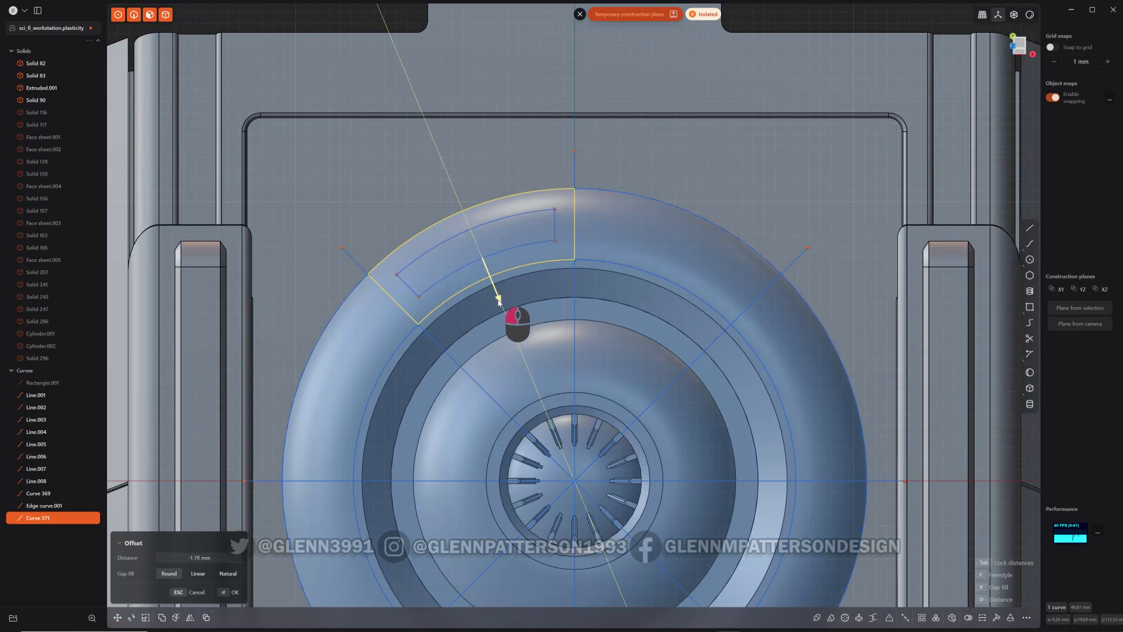
key(o)
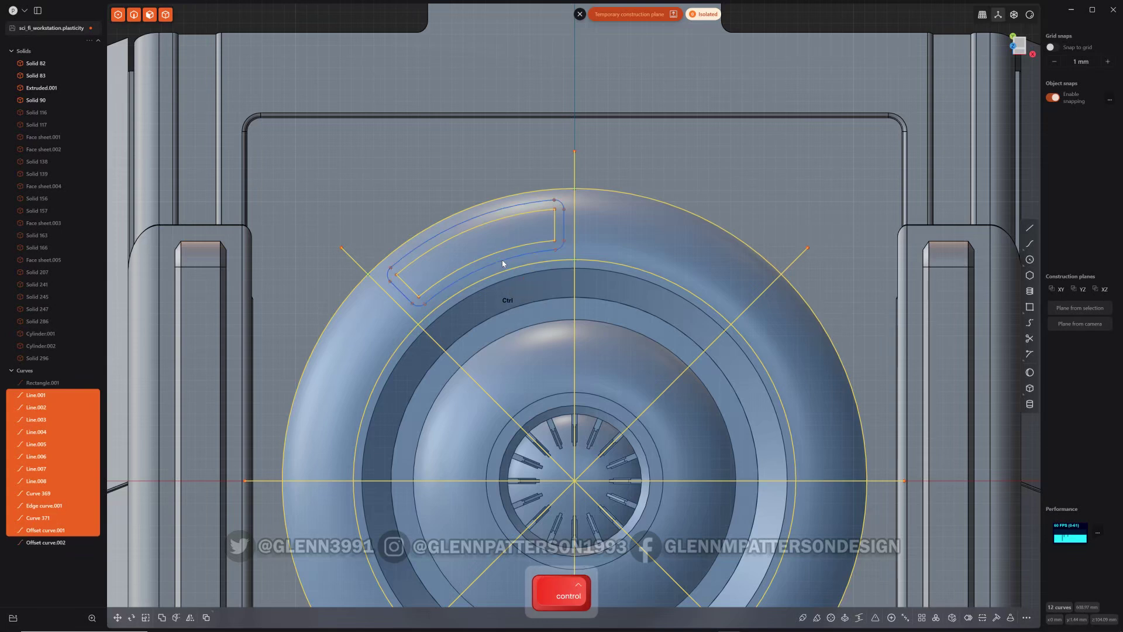
key(x)
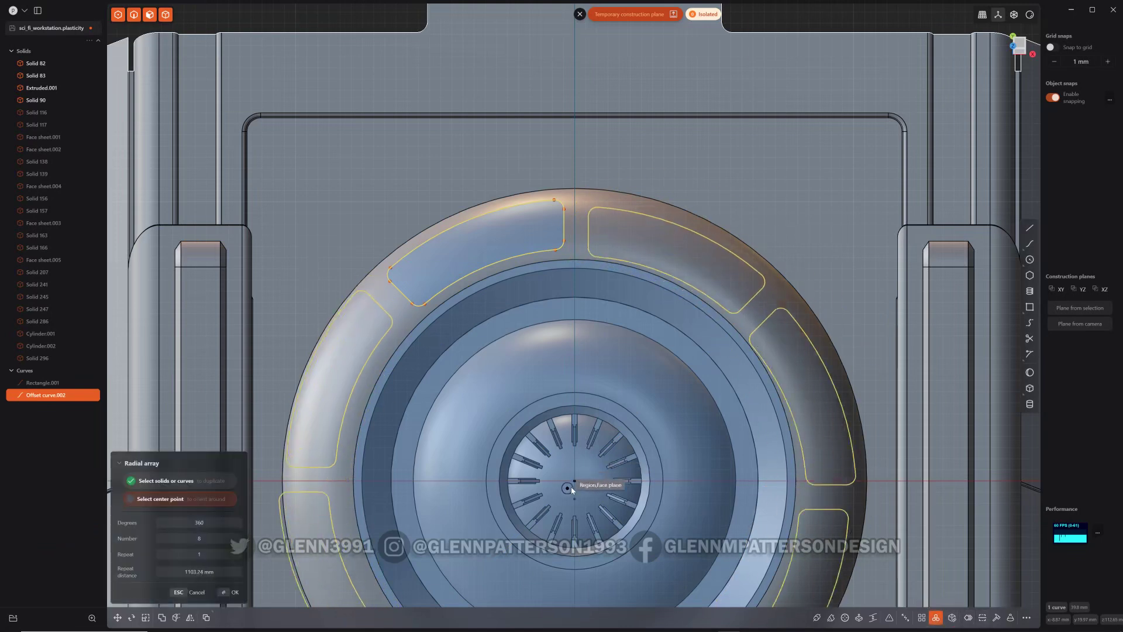
Step: Confirm the eight-slot radial array, imprint the curves onto Extruded.001, and leave isolation
click(579, 487)
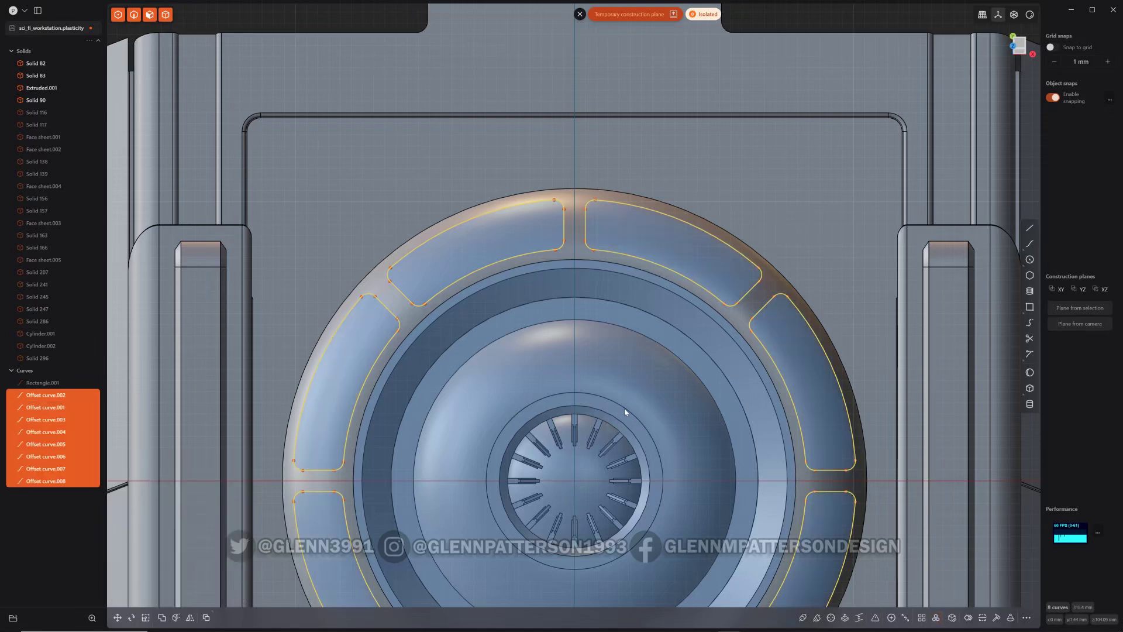
key(shift+i)
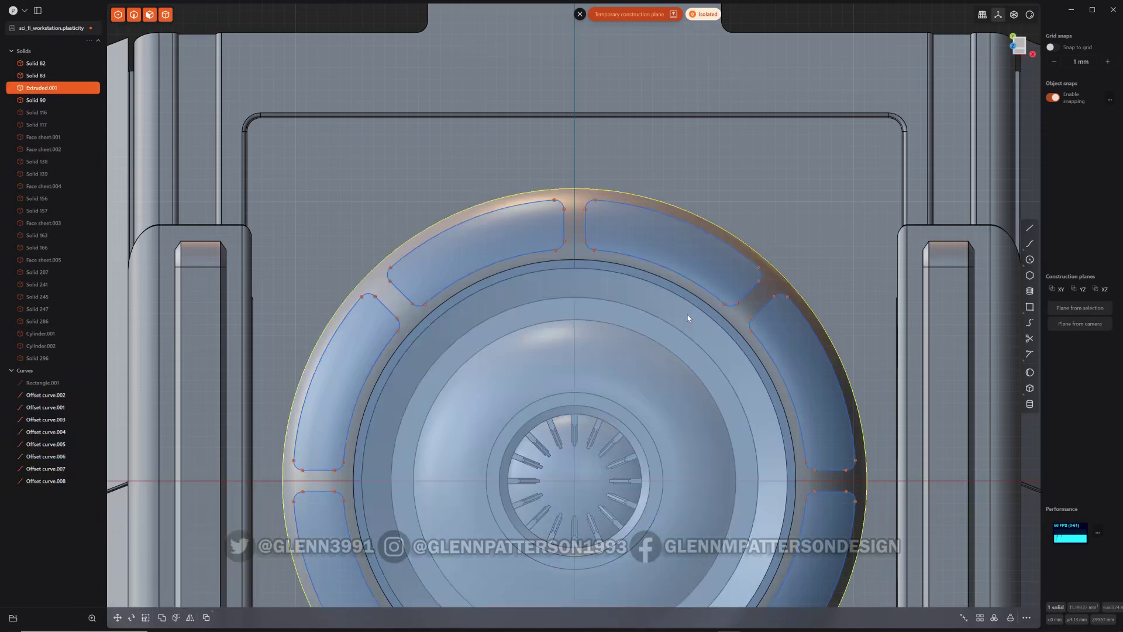
key(x)
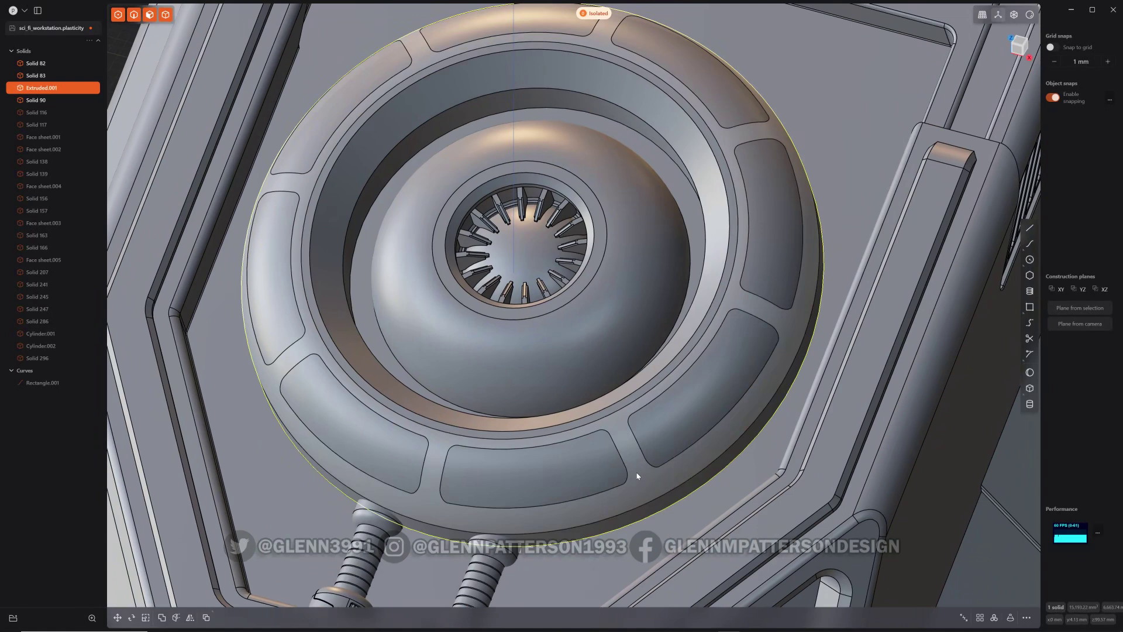
Step: Offset the ring's eight panel faces inward into shallow recessed slots
click(642, 475)
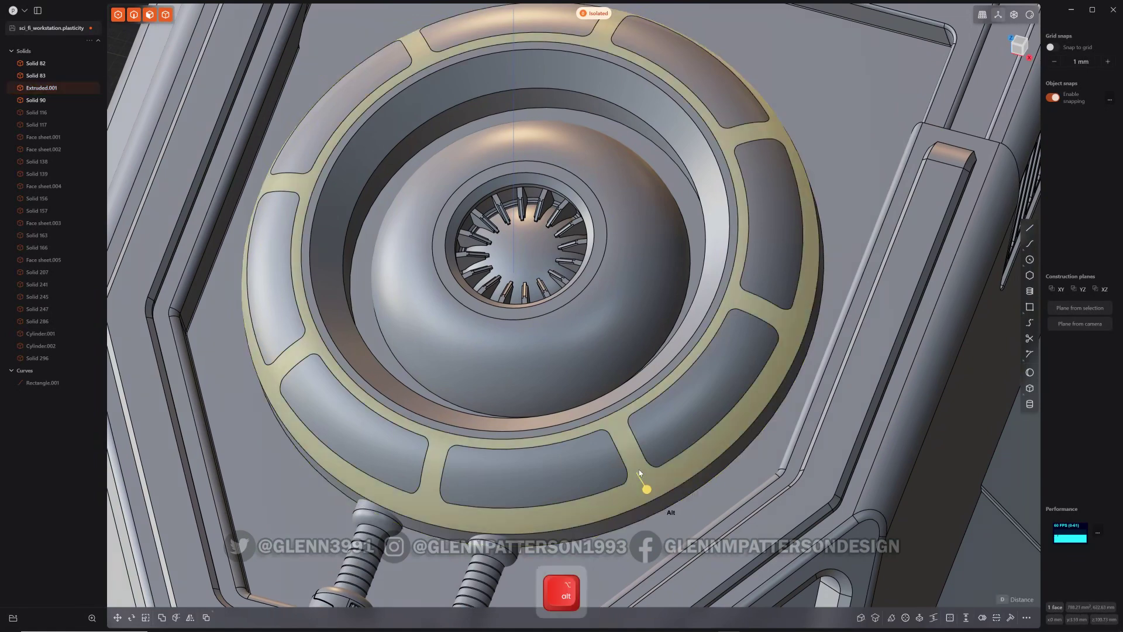
click(641, 470)
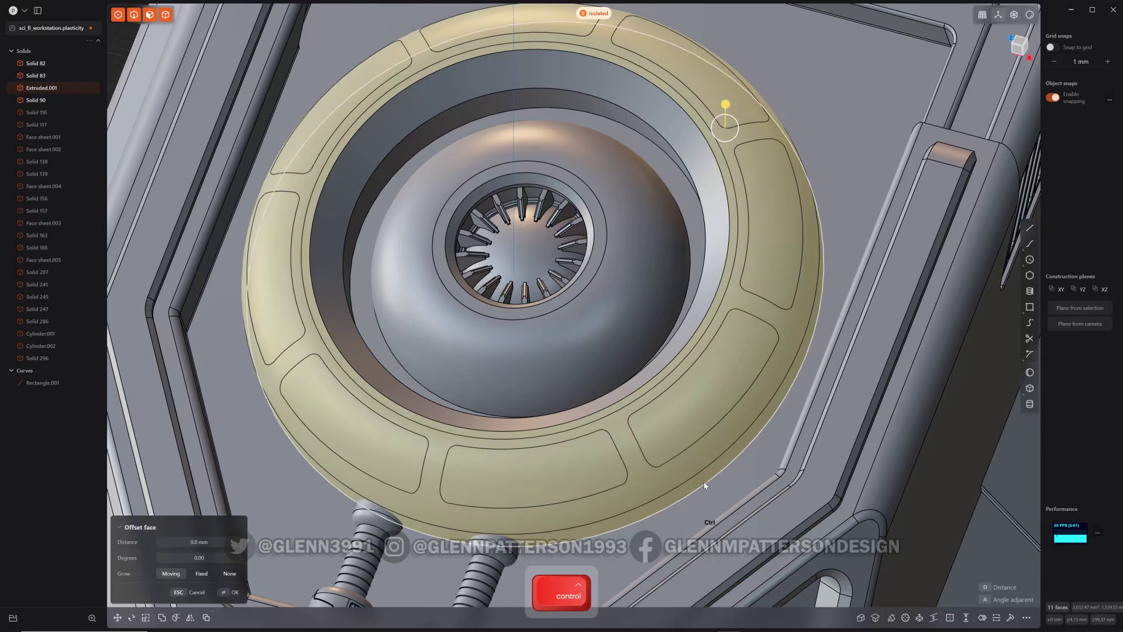
click(705, 483)
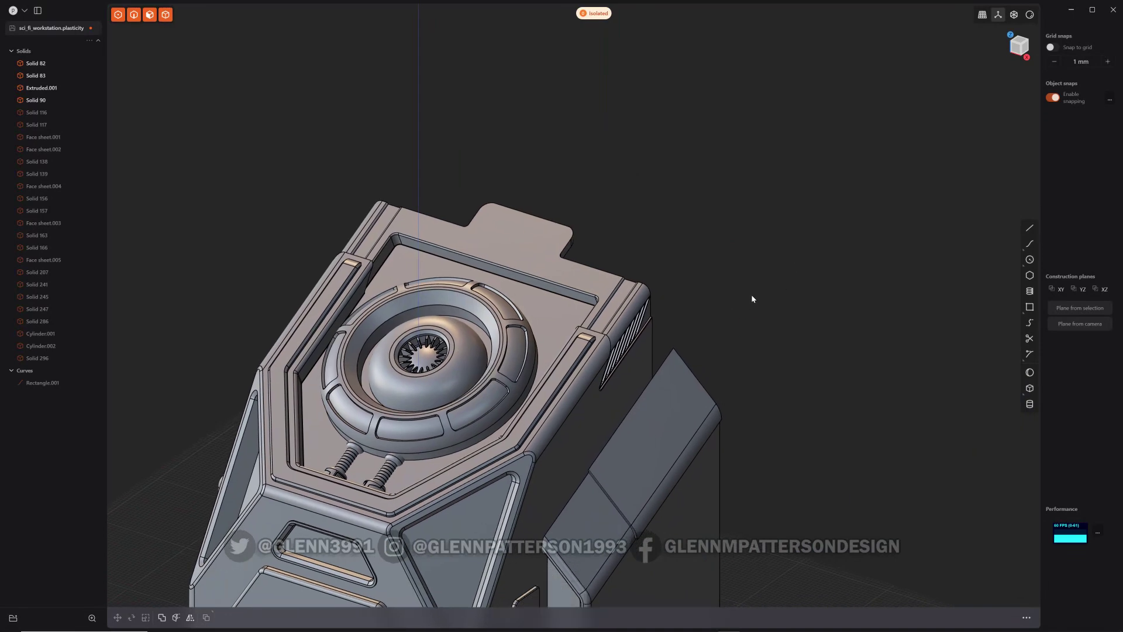
Step: Offset the top plate face and isolate Solid 90, the side panel with the vent slats
key(ctrl+=)
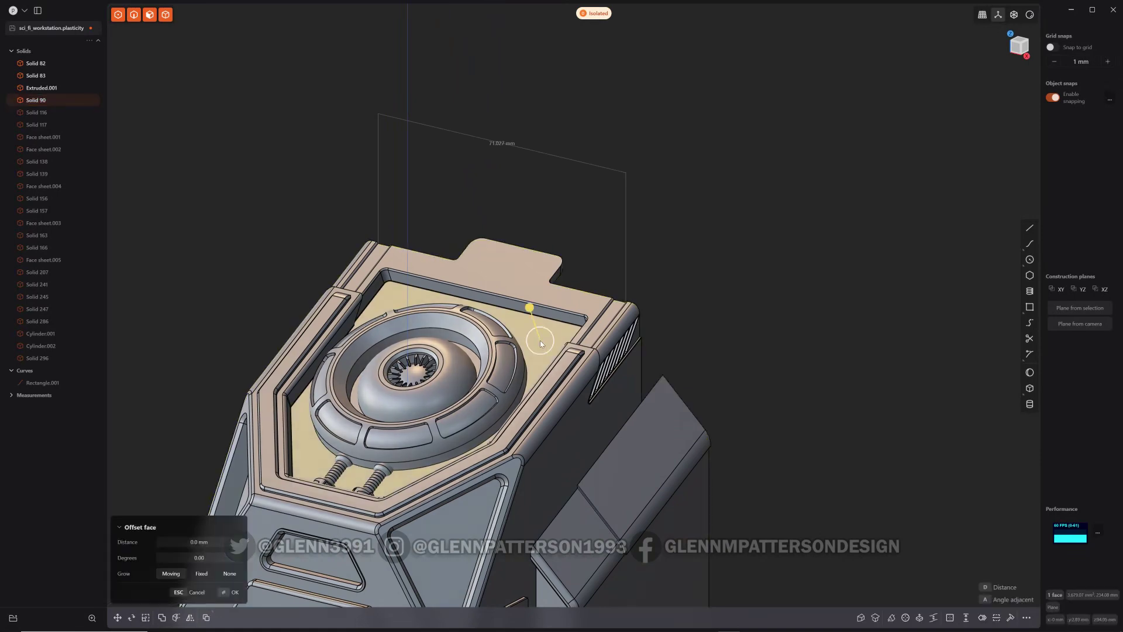
key(space)
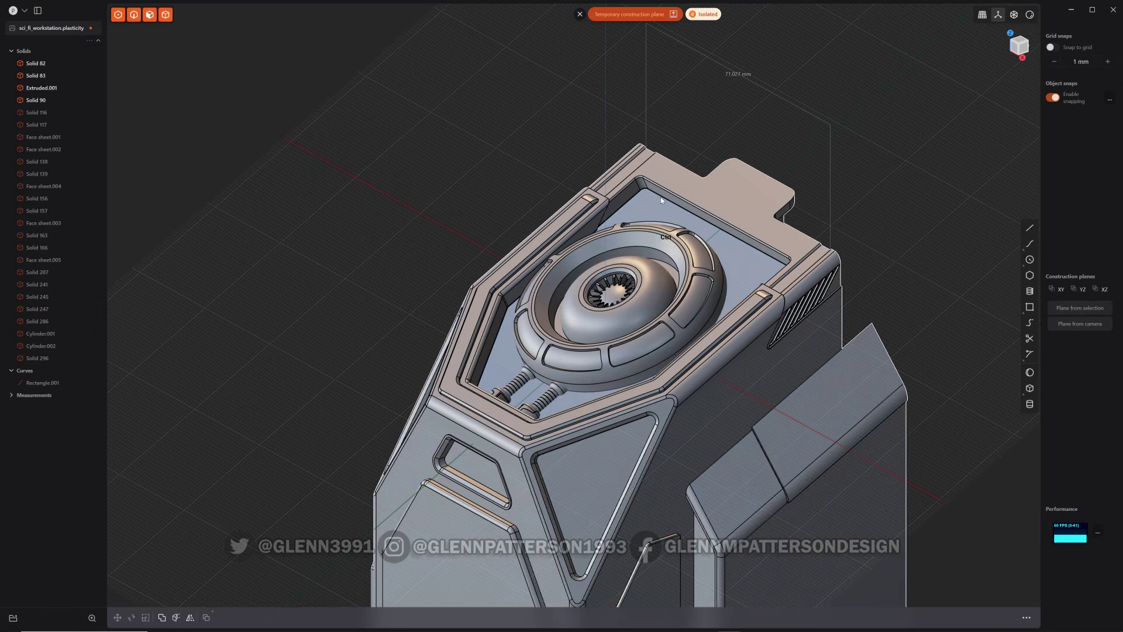
key(ctrl+=)
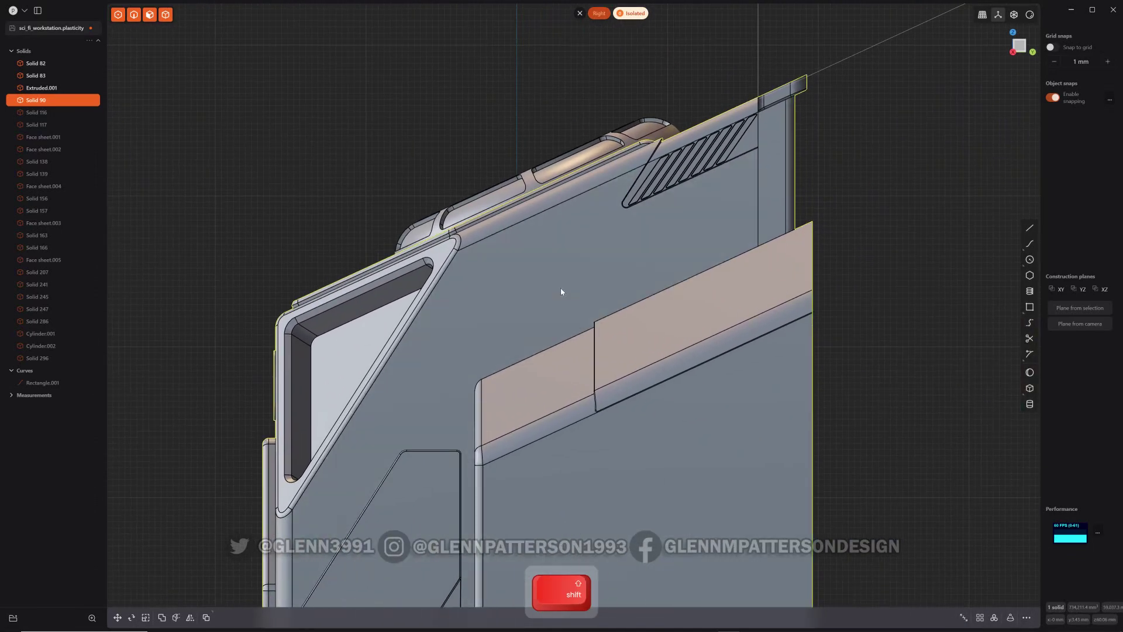
Step: Align the construction plane to the panel face and begin sketching lines on it
key(space)
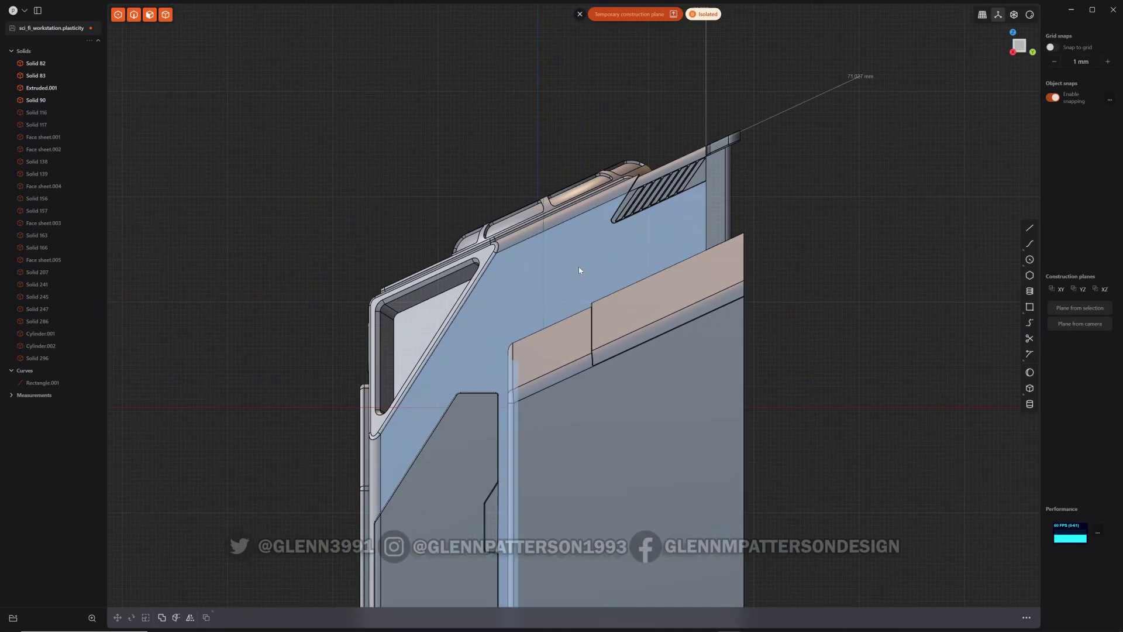
key(shift+a)
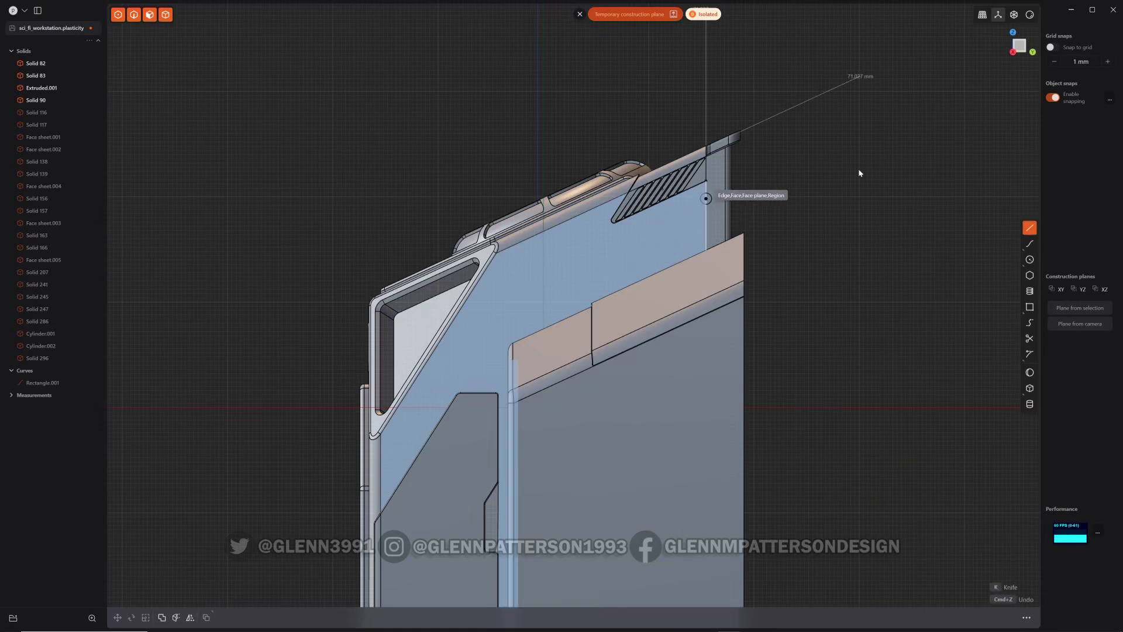
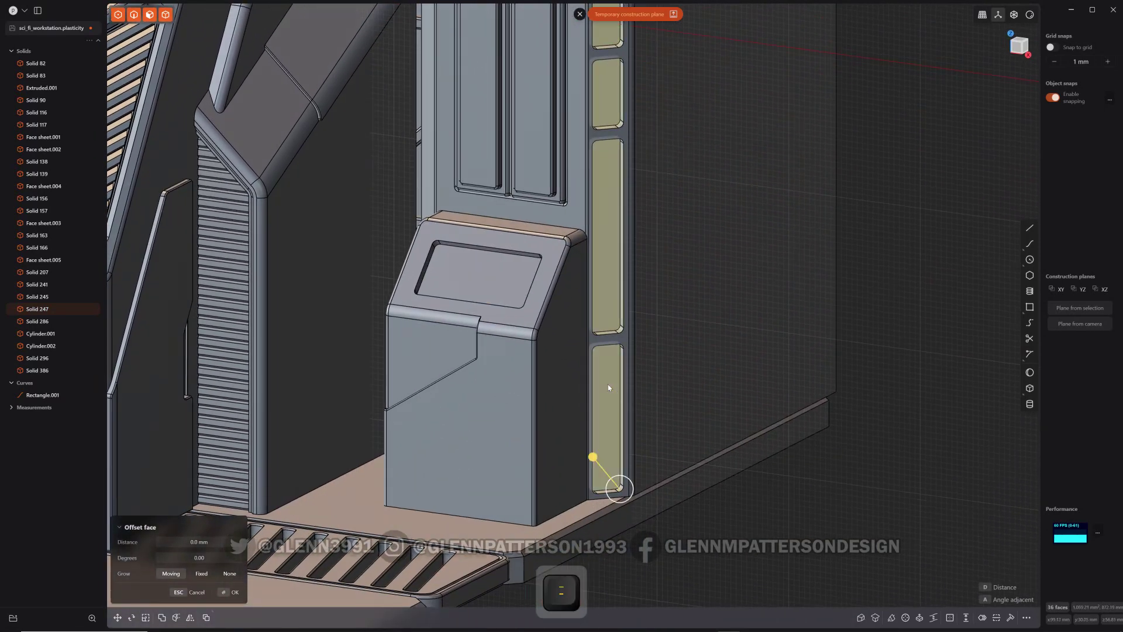
Step: Extract the four pillar strip faces as Face sheet.006–.009 and start moving them
scroll(up, 3)
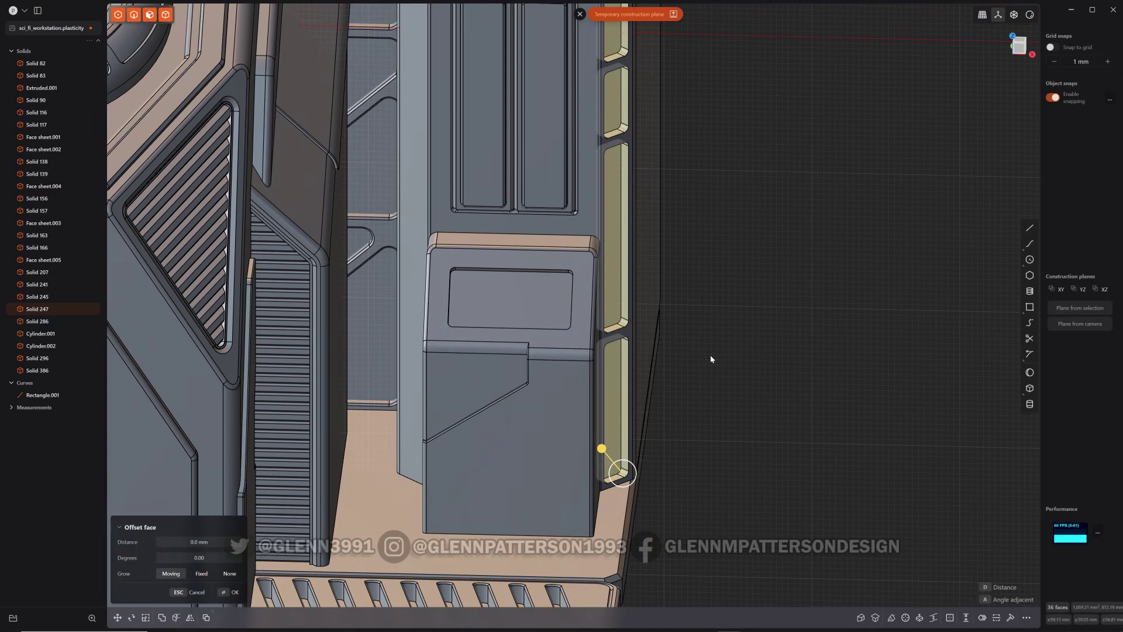
key(shift+d)
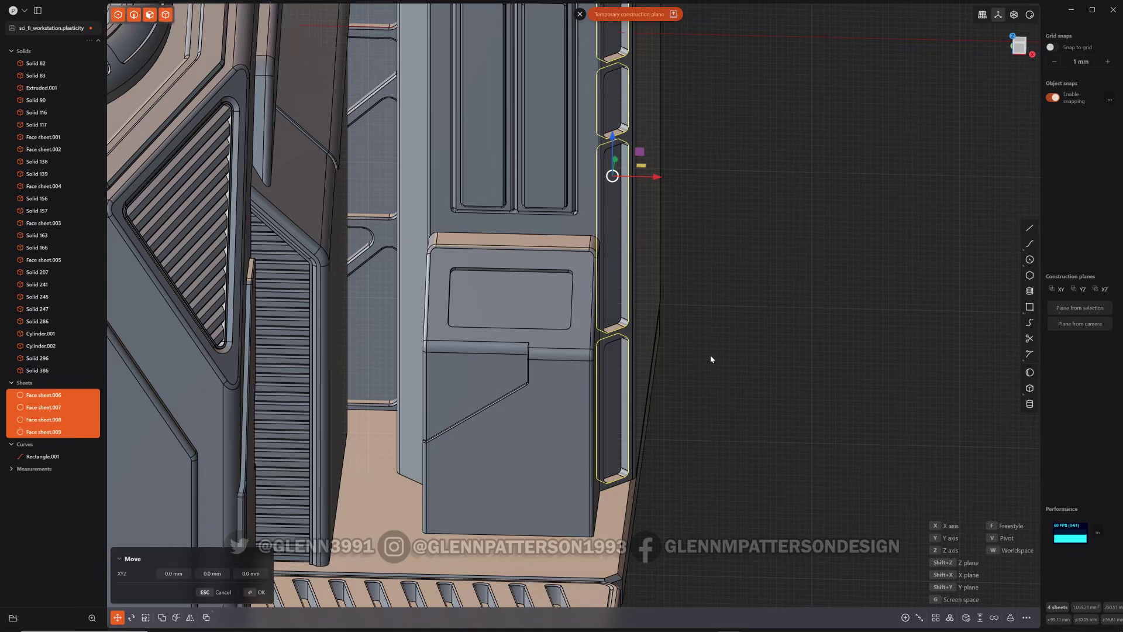
Step: Mirror the strip sheets, thicken them into solids, union them with the pillar and delete the leftover sheets
key(alt+x)
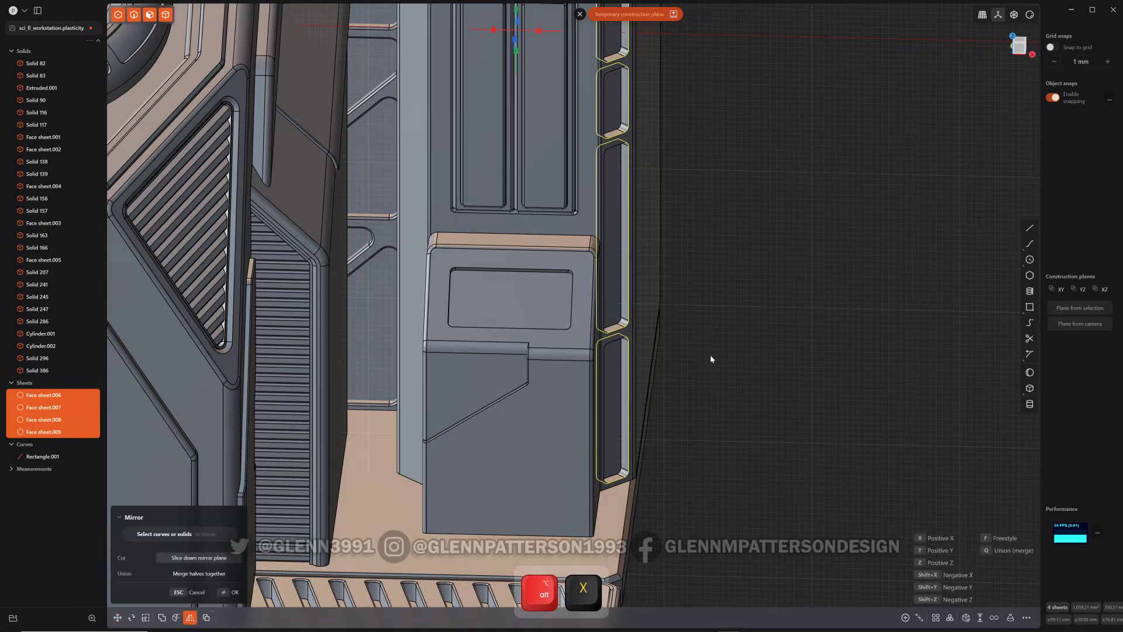
key(x)
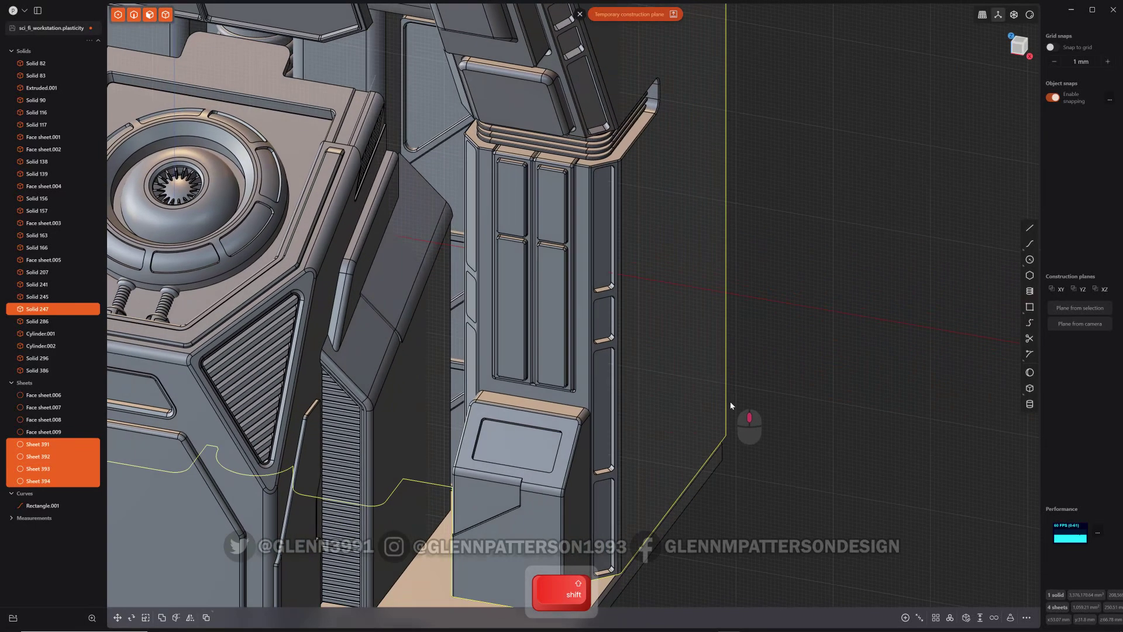
key(q)
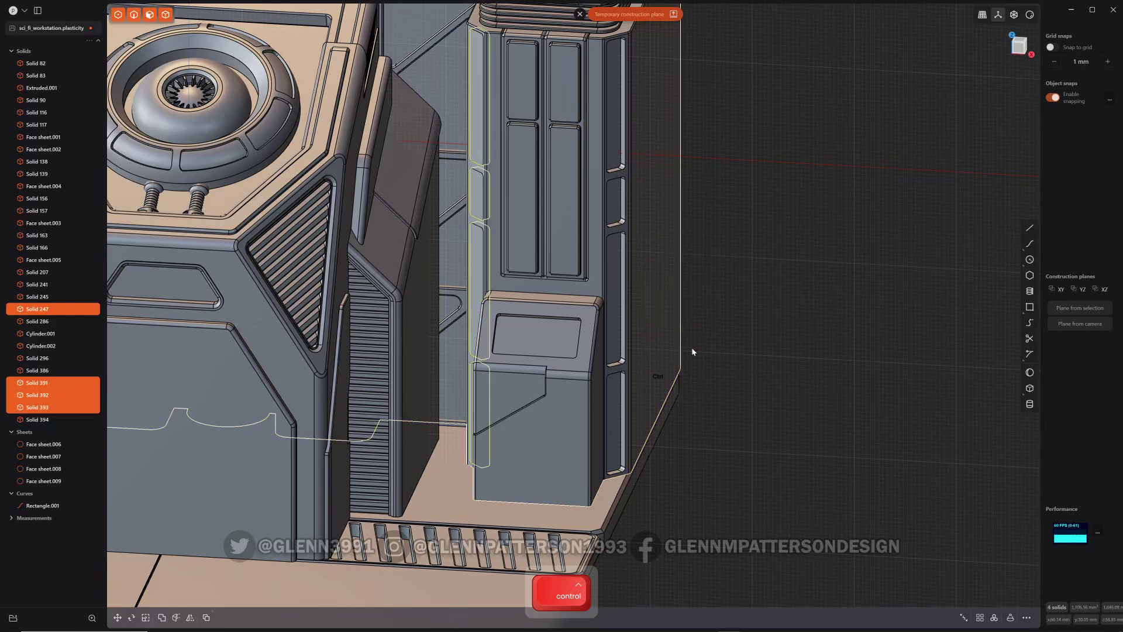
key(x)
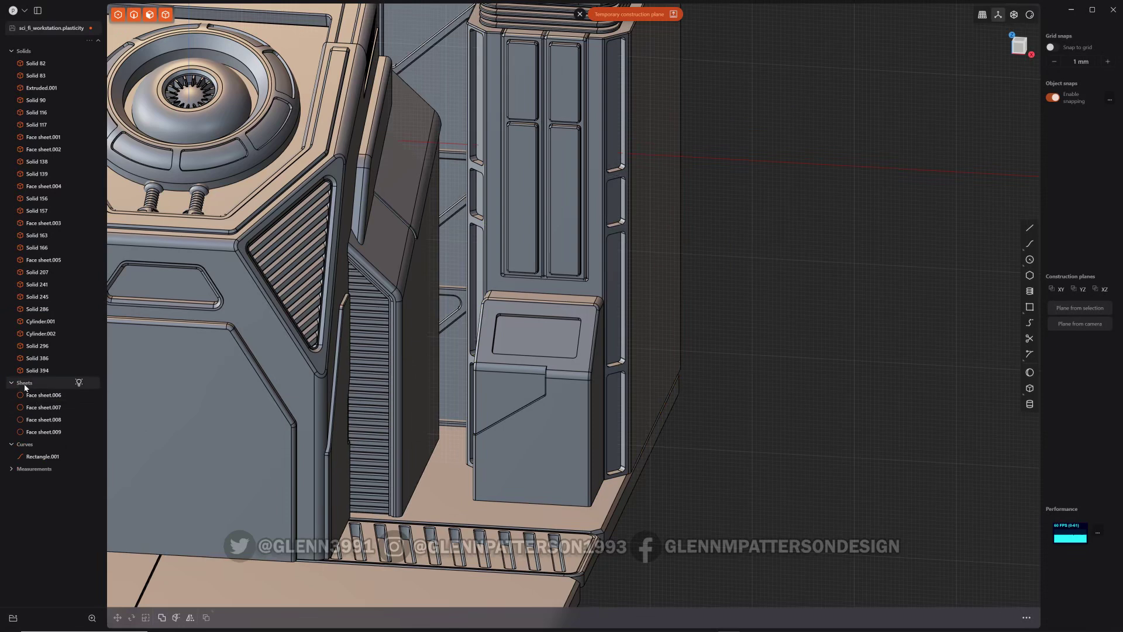
key(x)
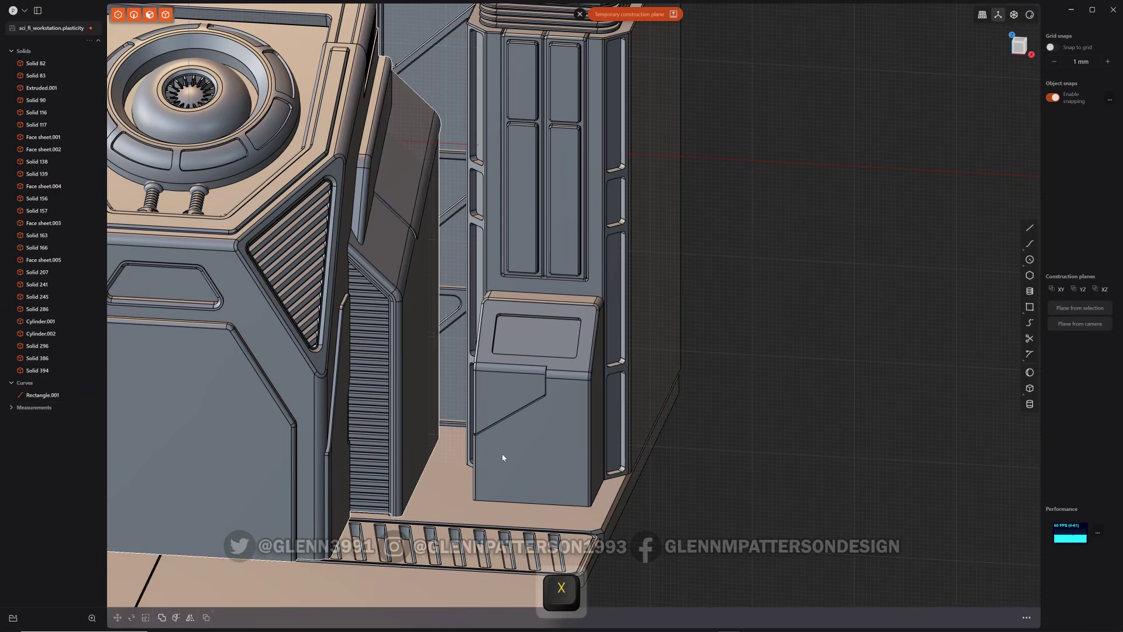
Step: Duplicate the narrow side strip face into a new sheet and isolate it in a front view
drag(435, 453, 444, 439)
drag(460, 484, 506, 375)
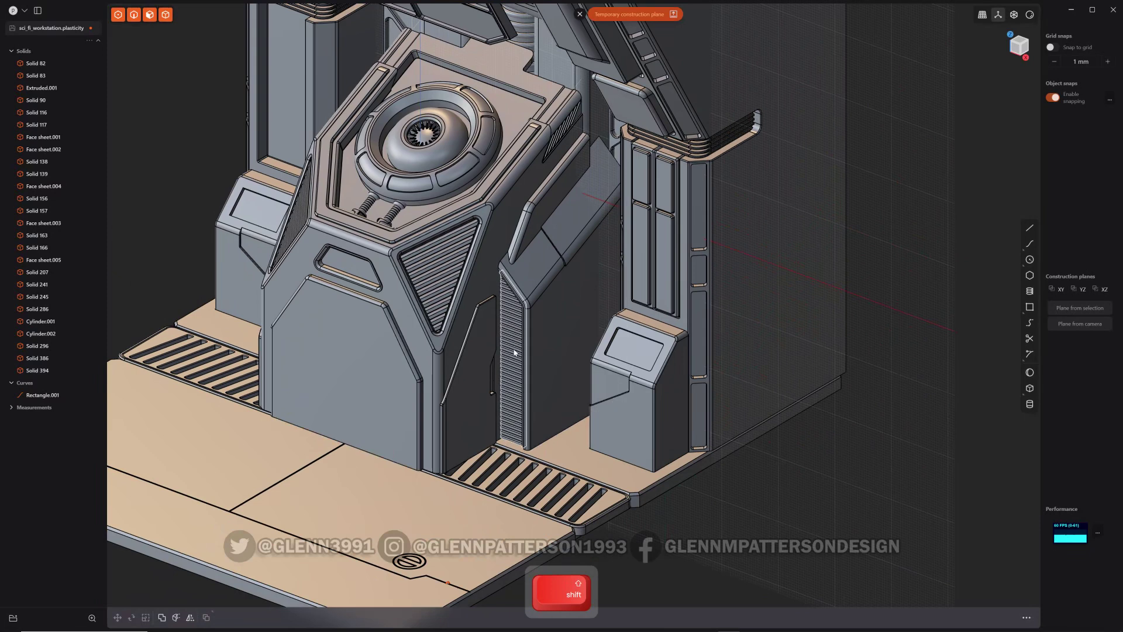
key(h)
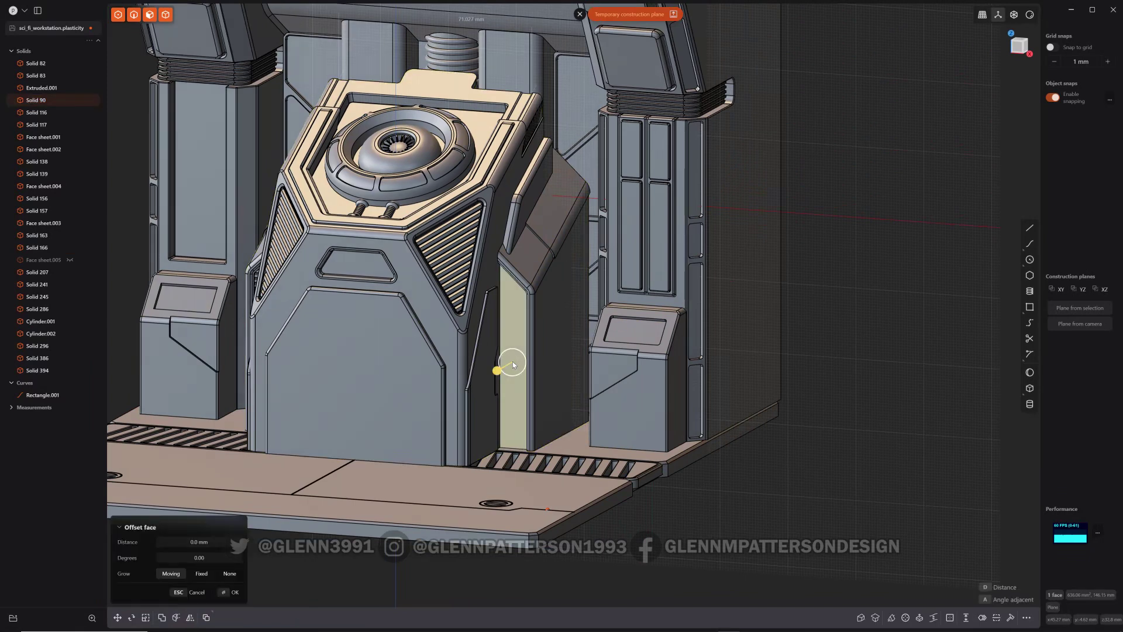
key(shift+d)
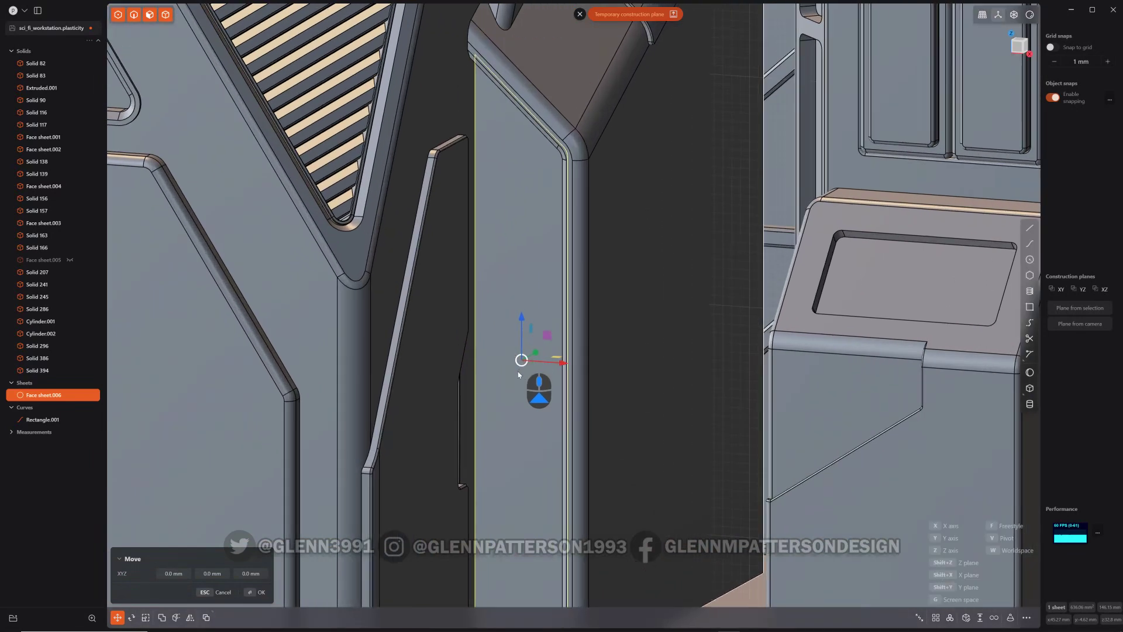
middle_click(593, 431)
Step: Thicken the hatched slat sheets into solid louvers and leave isolation to see the full workstation
key(.)
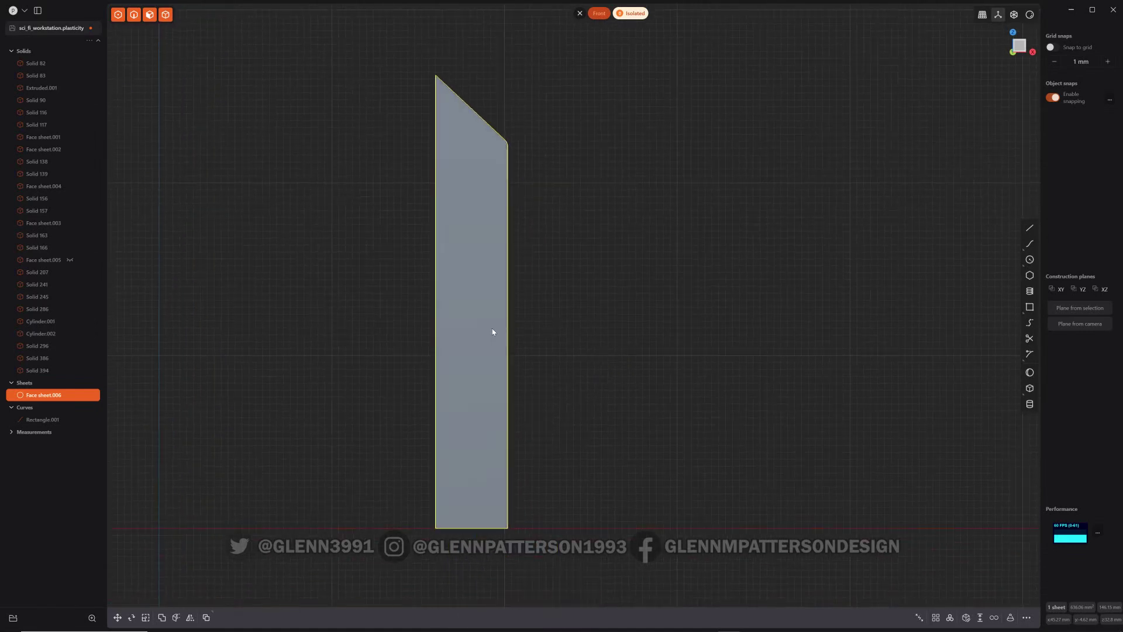
key(ctrl+r)
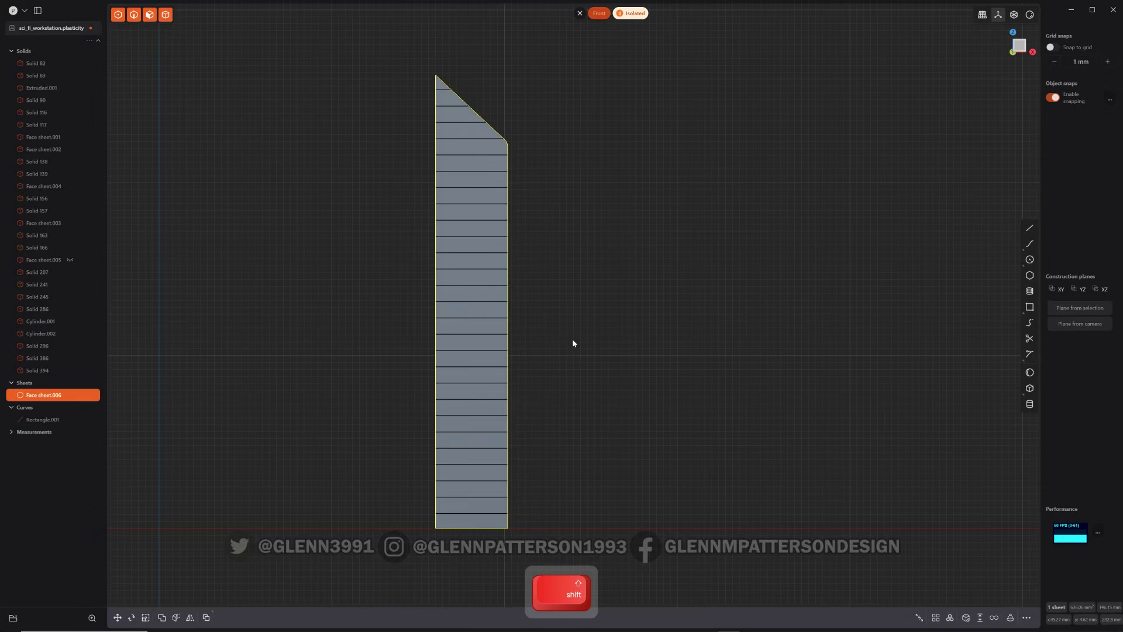
key(alt+j)
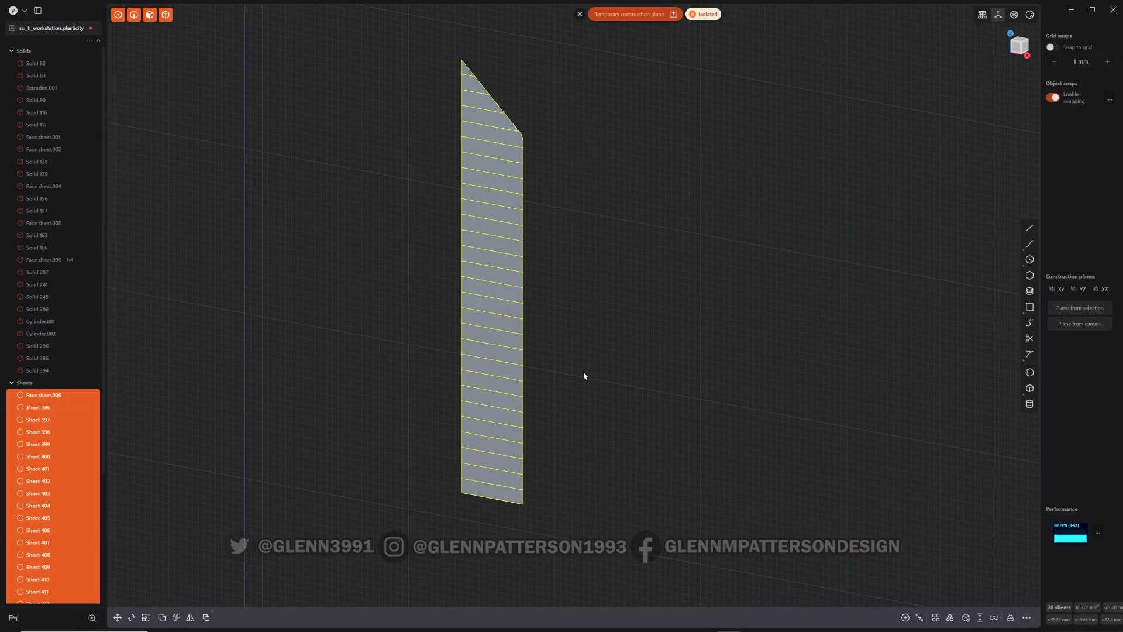
key(shift+t)
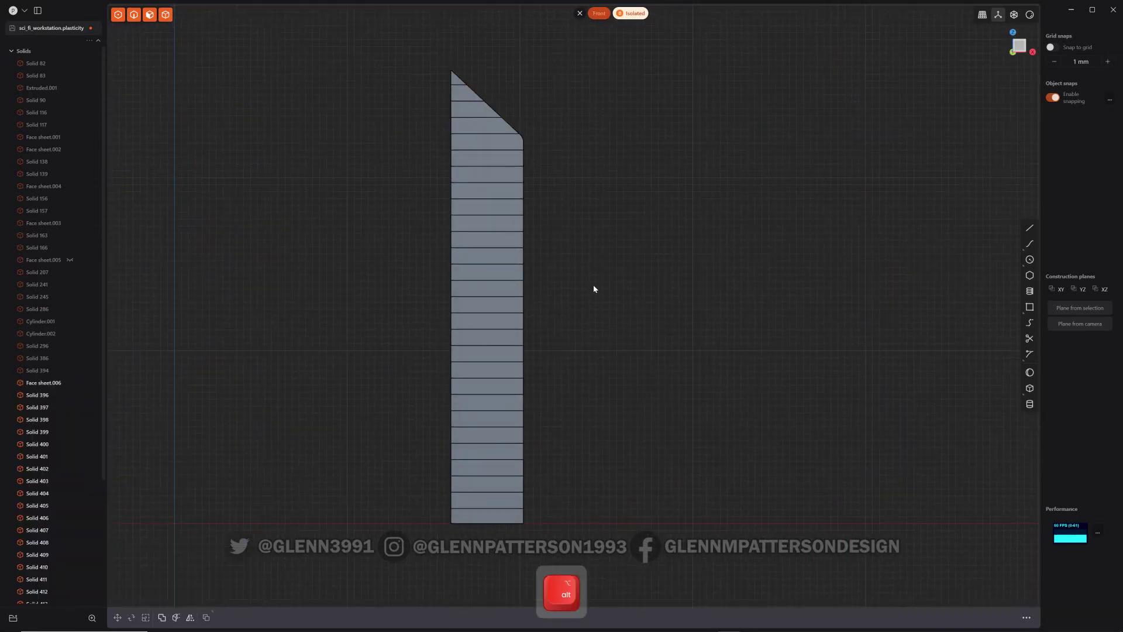
key(2)
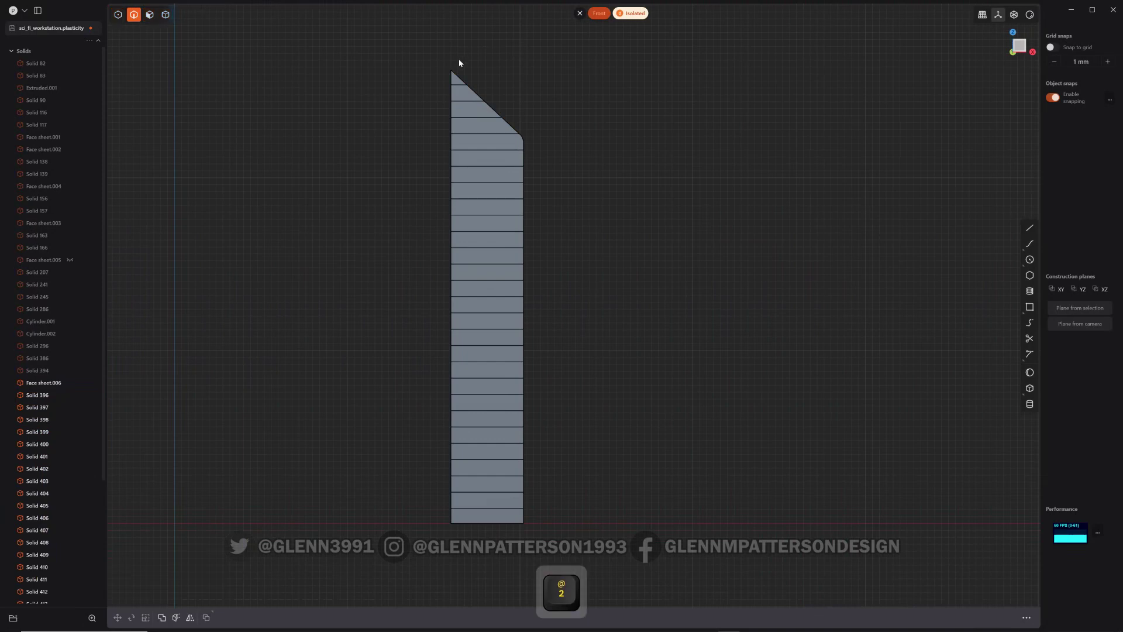
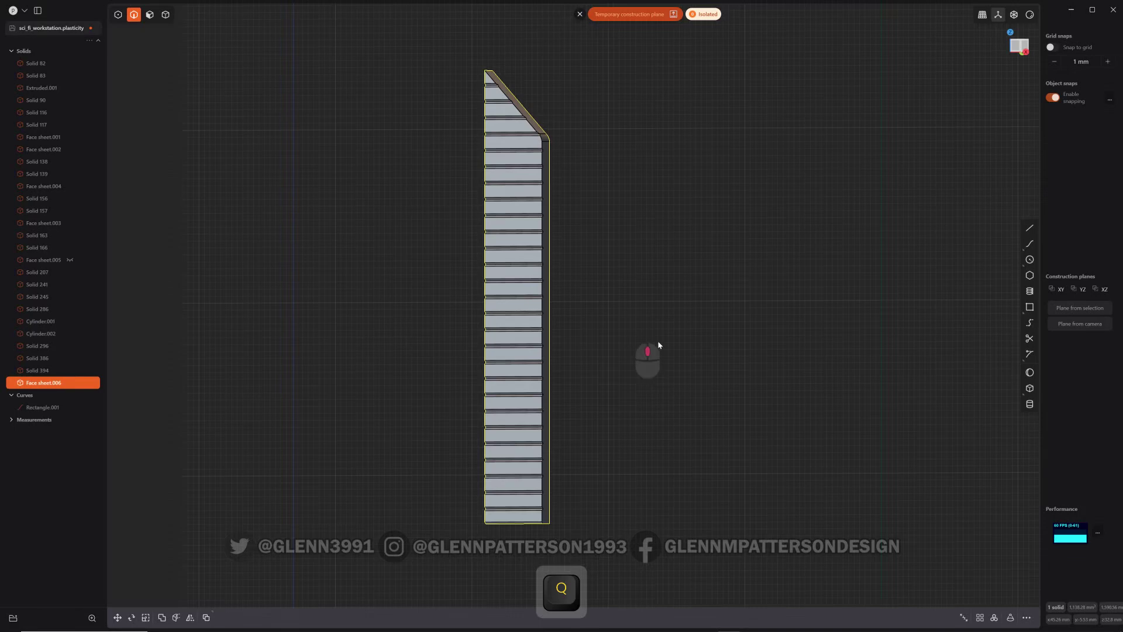
key(.)
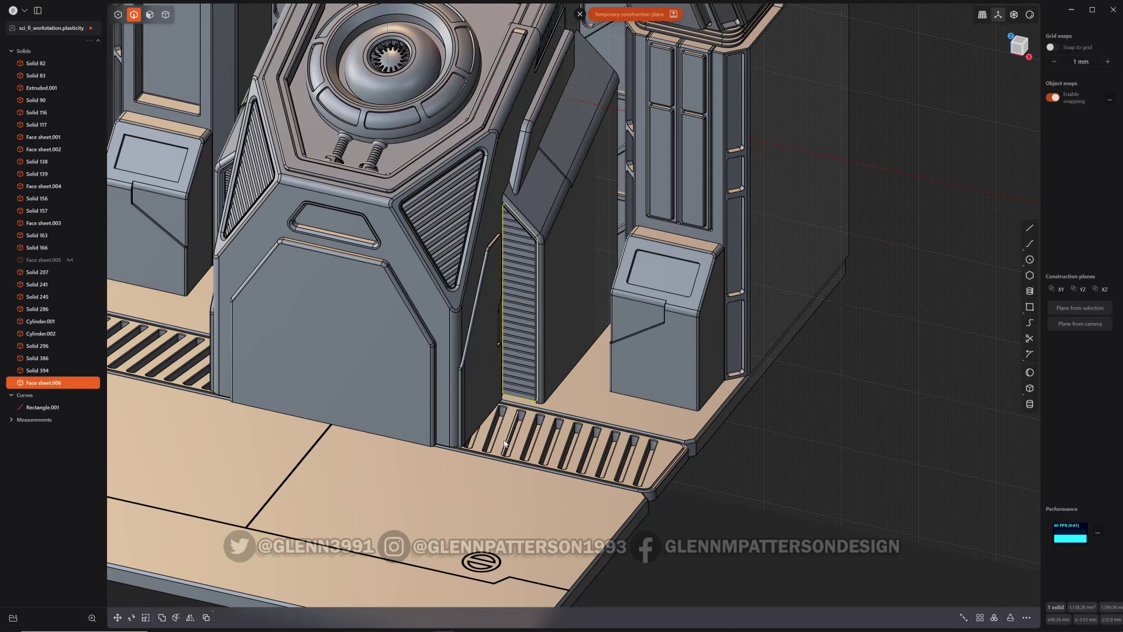
Step: Orbit down to the floor plates and isolate the emblem plate viewed from above
drag(503, 446, 472, 484)
middle_click(522, 409)
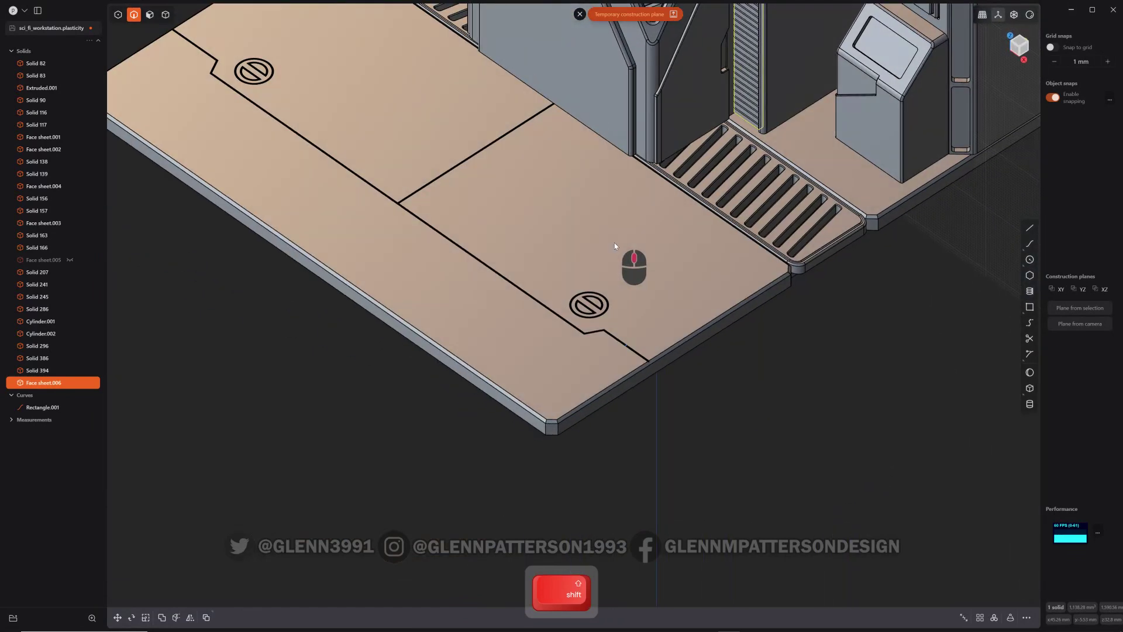
key(5)
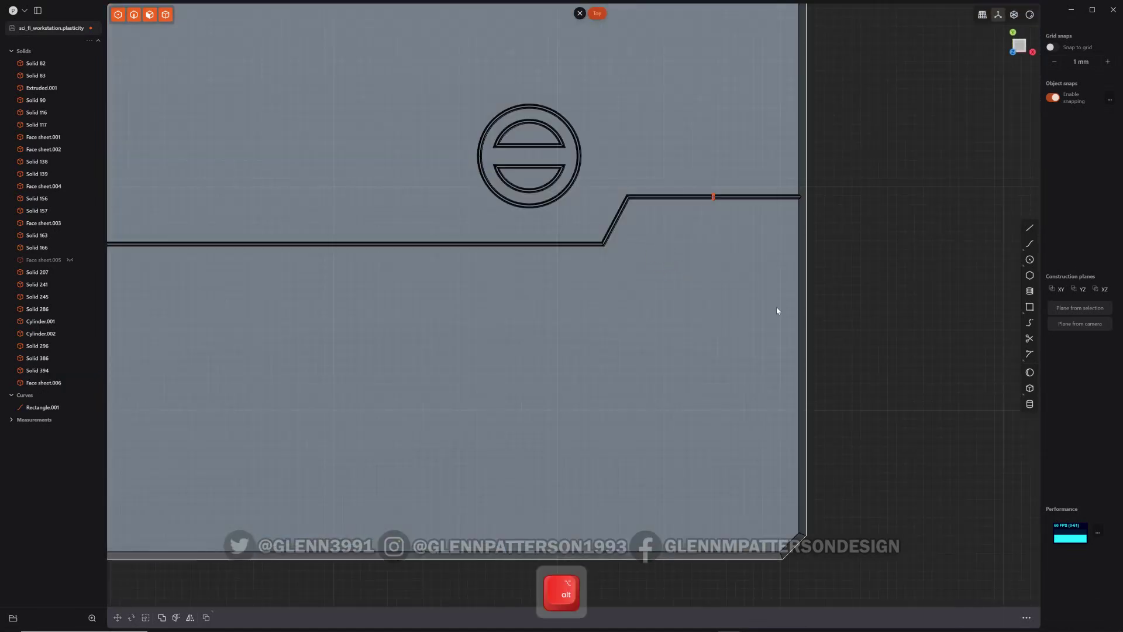
Step: Isolate floor plate Solid 166 and view it straight from above
key(.)
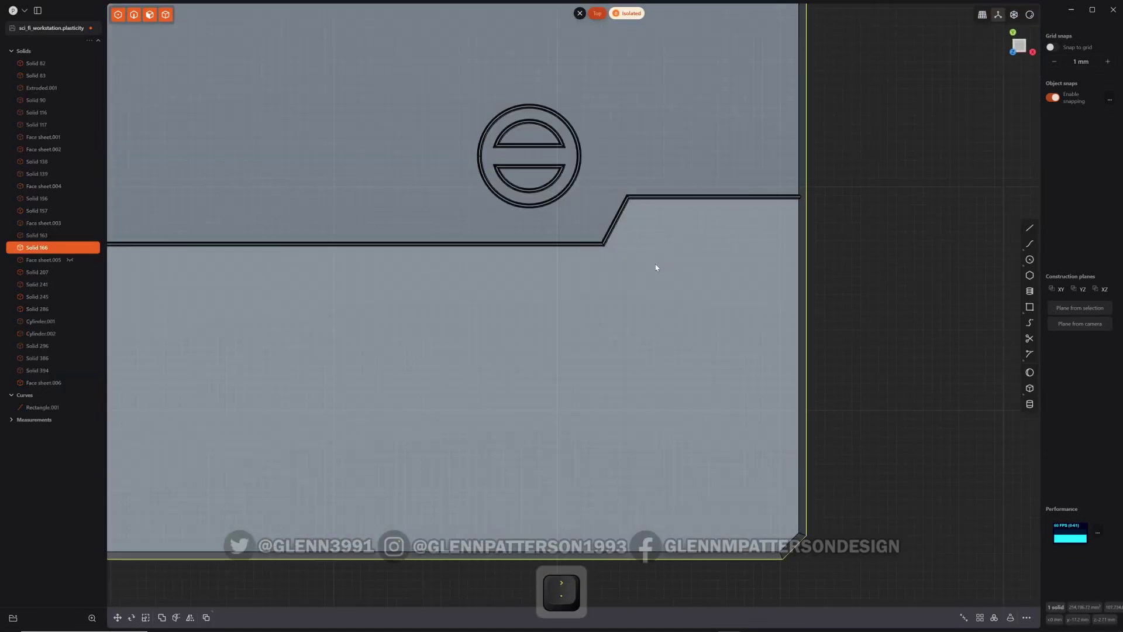
key(ctrl+z)
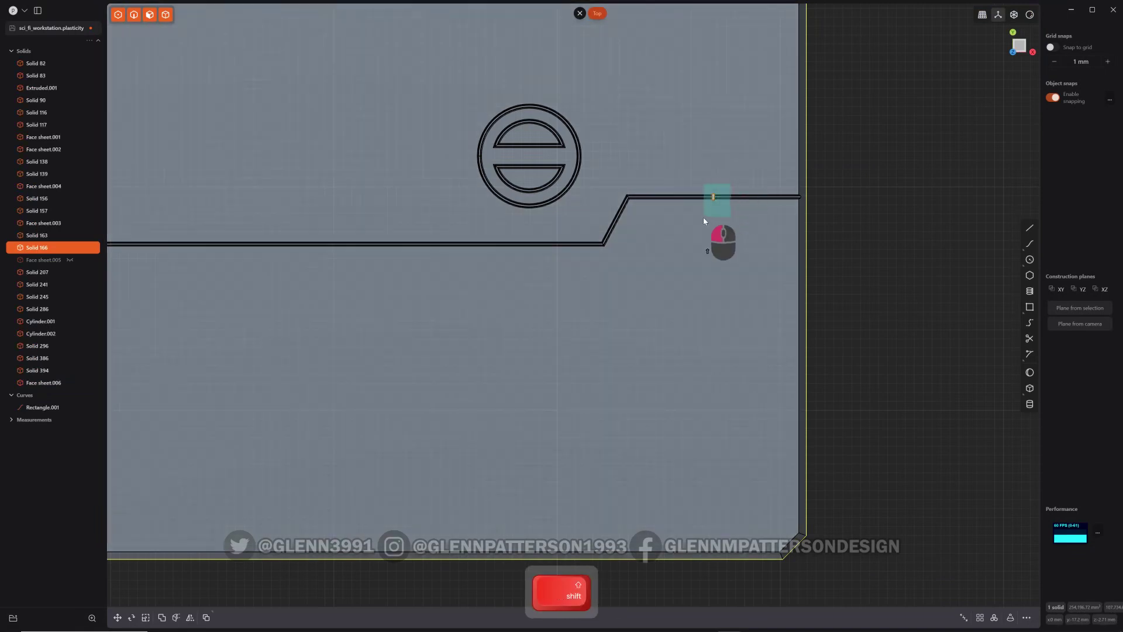
key(.)
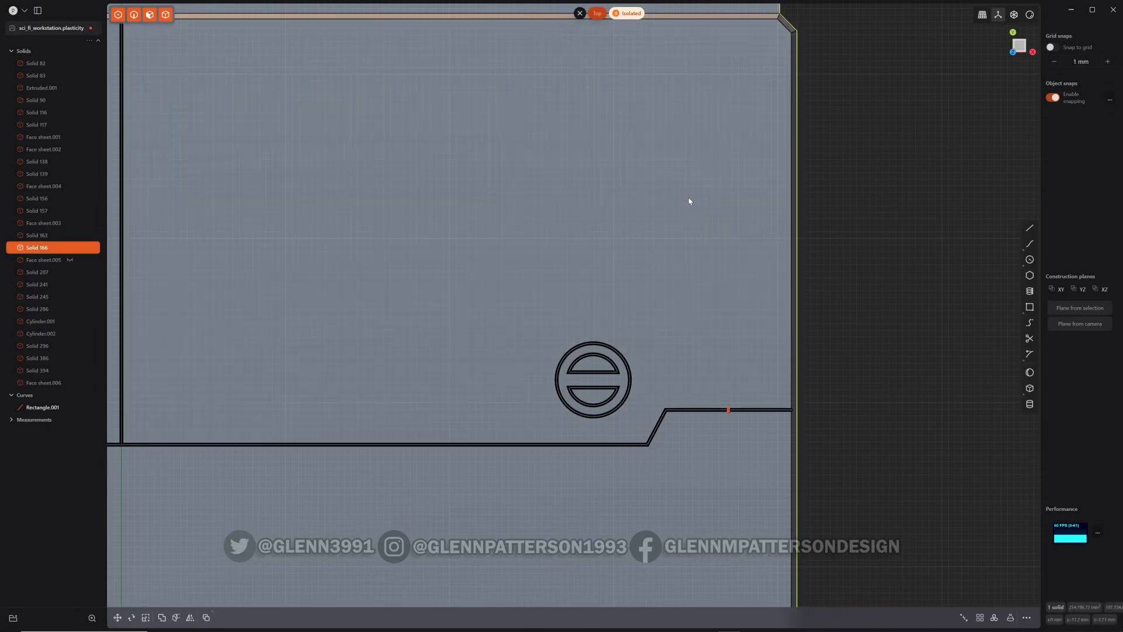
key(space)
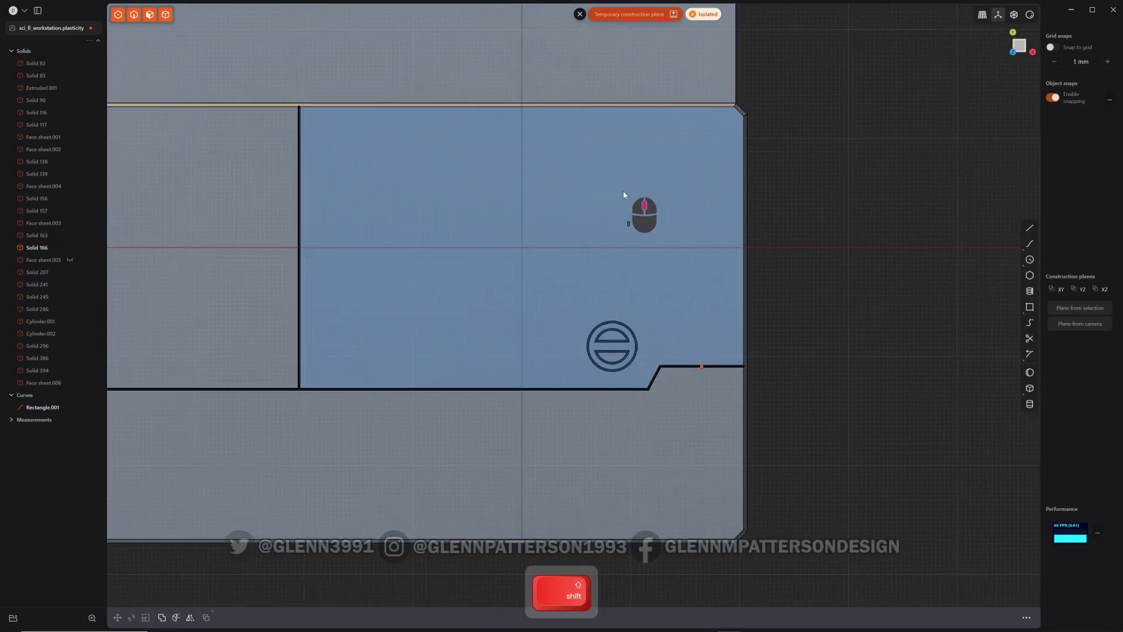
Step: Draw the stepped panel-line polyline across the plate and round its bends
key(shift+a)
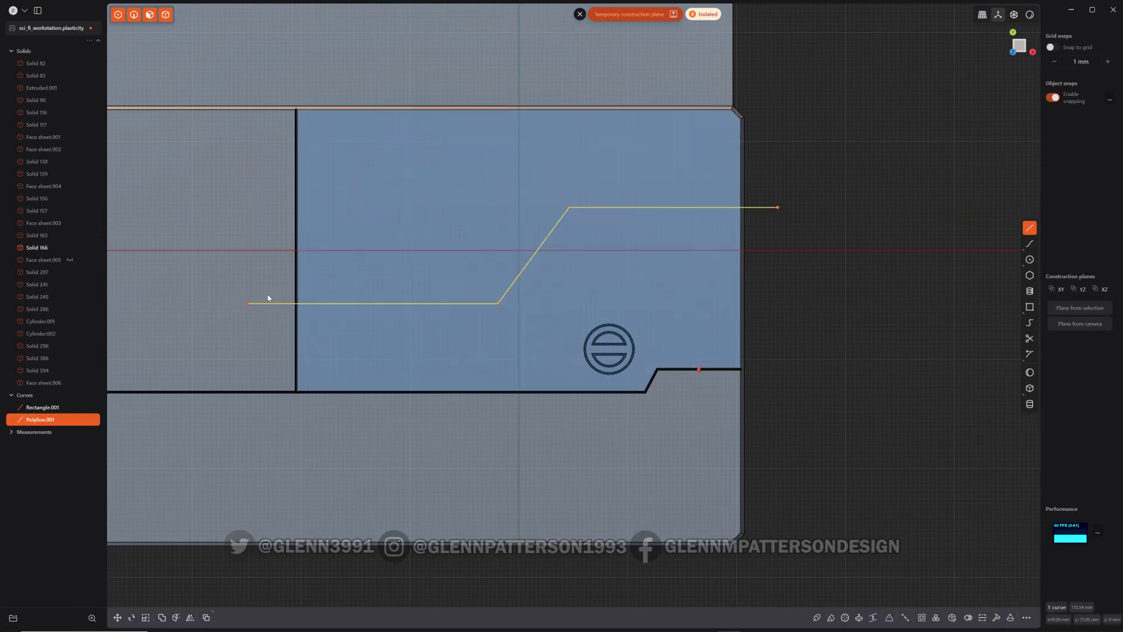
key(b)
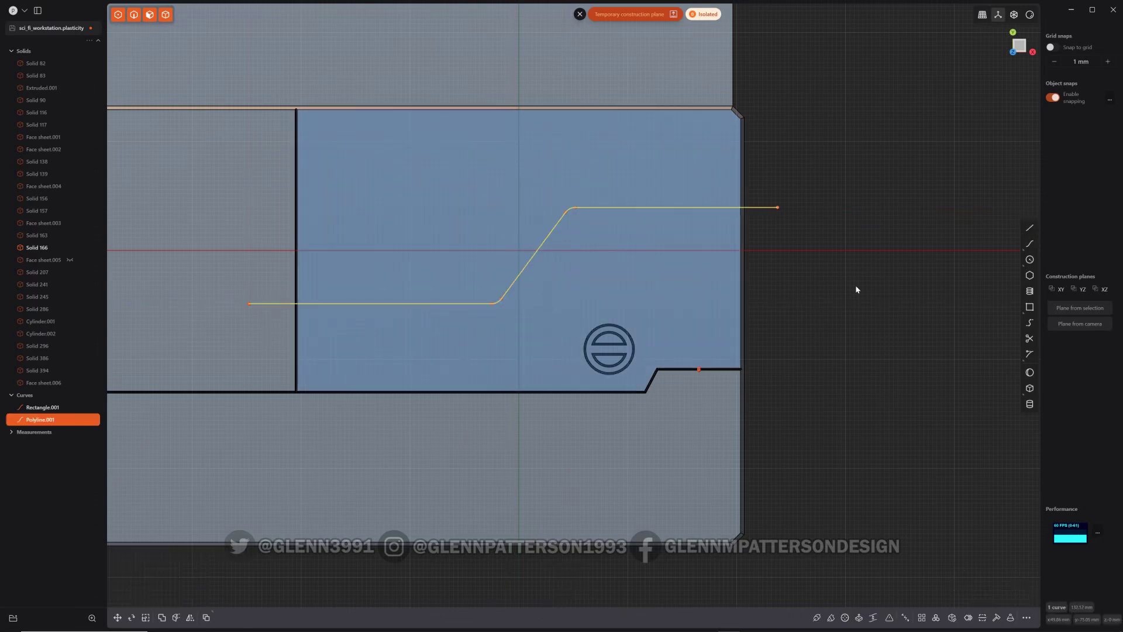
key(shift+i)
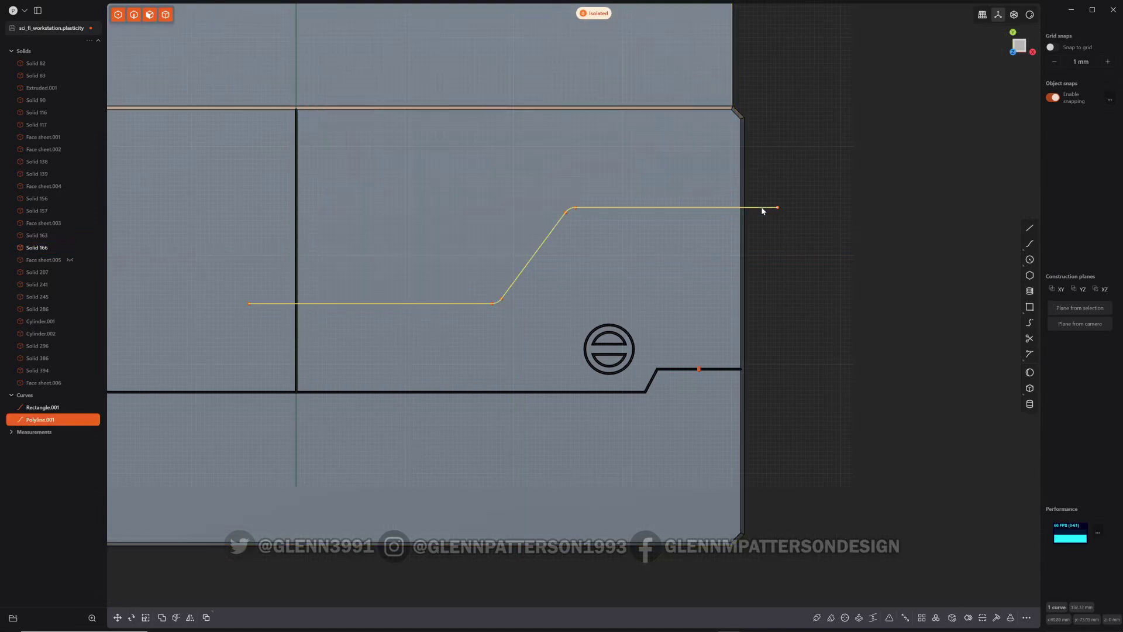
Step: Sweep a 1 mm pipe along the path and subtract it from Solid 166 as a narrow groove
key(x)
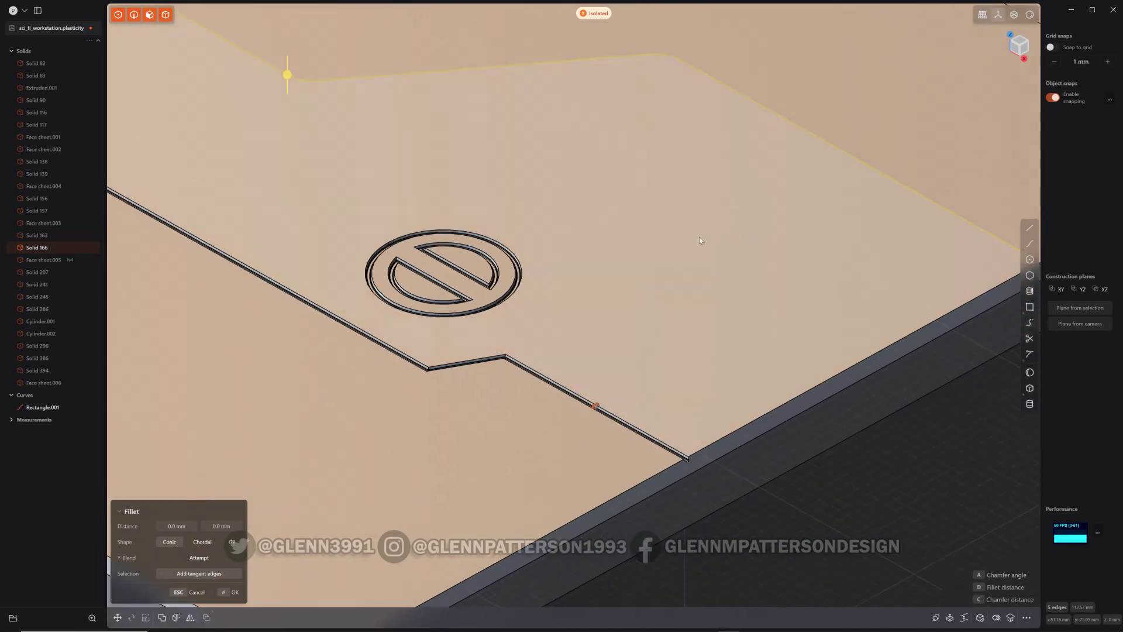
key(p)
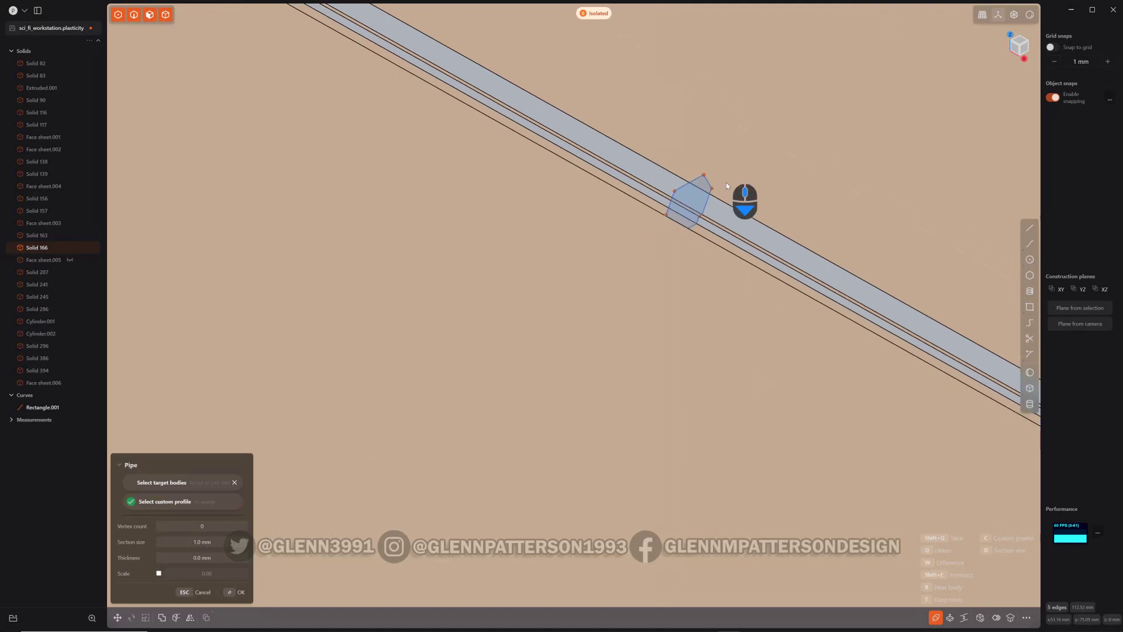
middle_click(549, 443)
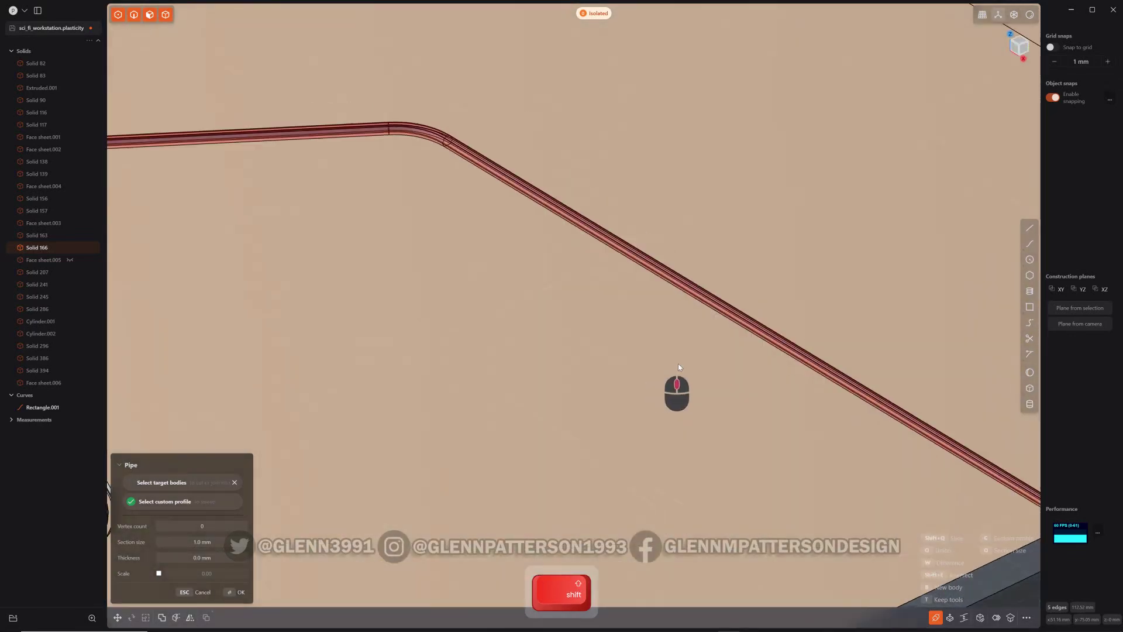
drag(753, 450, 749, 440)
scroll(up, 3)
scroll(down, 3)
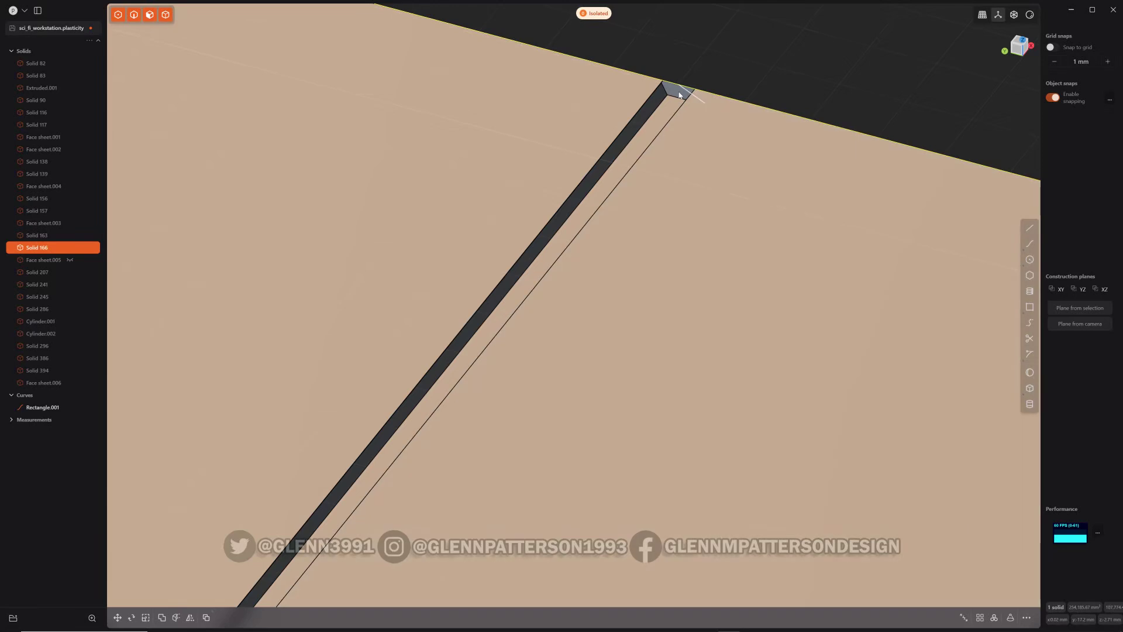
Step: Leave isolation and hide the other parts so only the floor plates with their grooves remain visible
key(e)
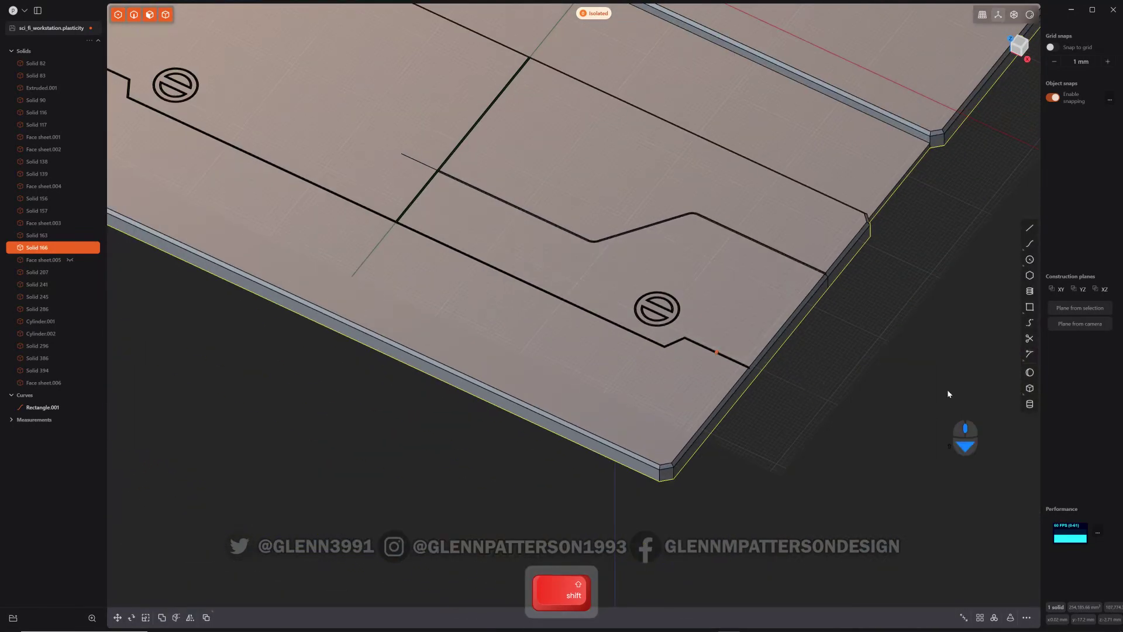
middle_click(738, 476)
middle_click(781, 450)
click(682, 462)
right_click(684, 463)
key(f)
click(711, 454)
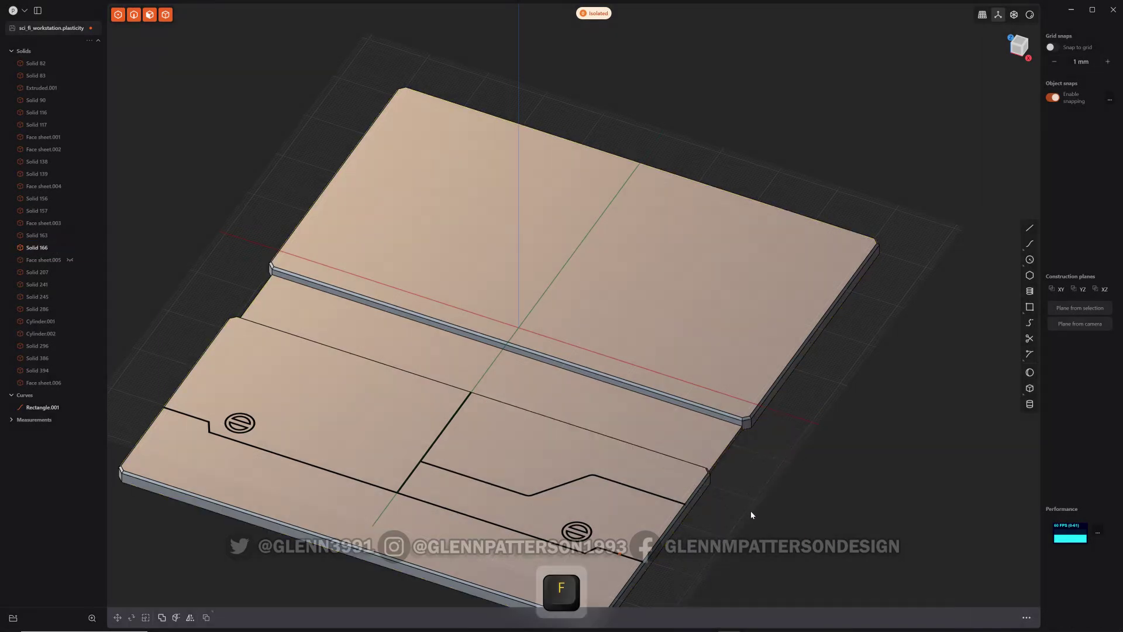